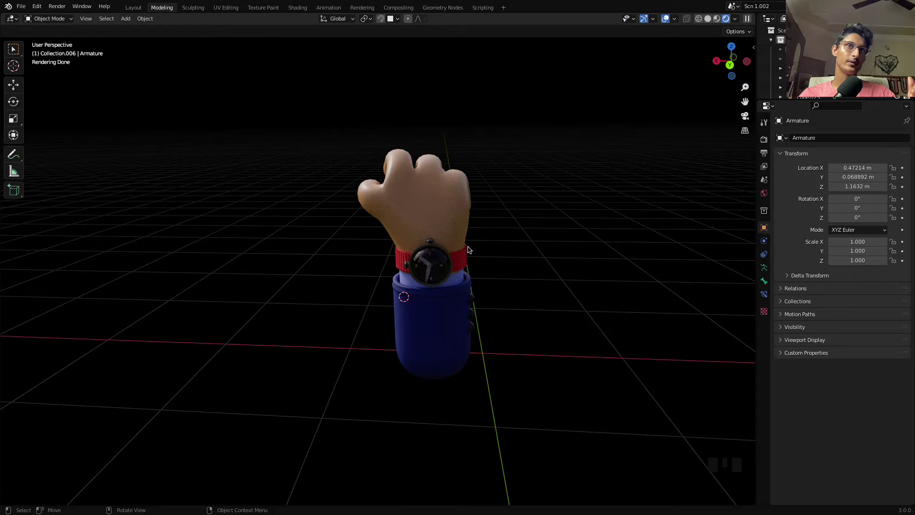
Preview the finished hand render, then start a new empty General file
{"action": "scroll", "scroll_direction": "up", "scroll_amount": 3}
{"action": "scroll", "scroll_direction": "up", "scroll_amount": 3}
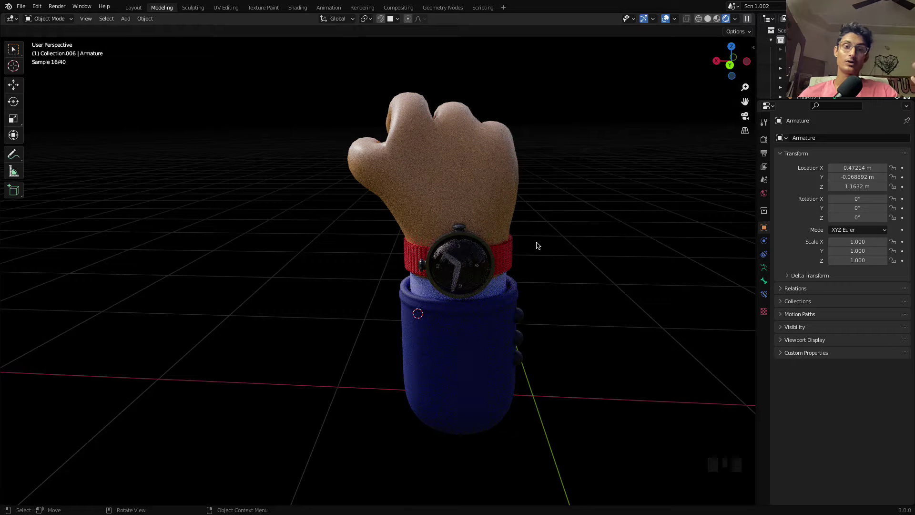
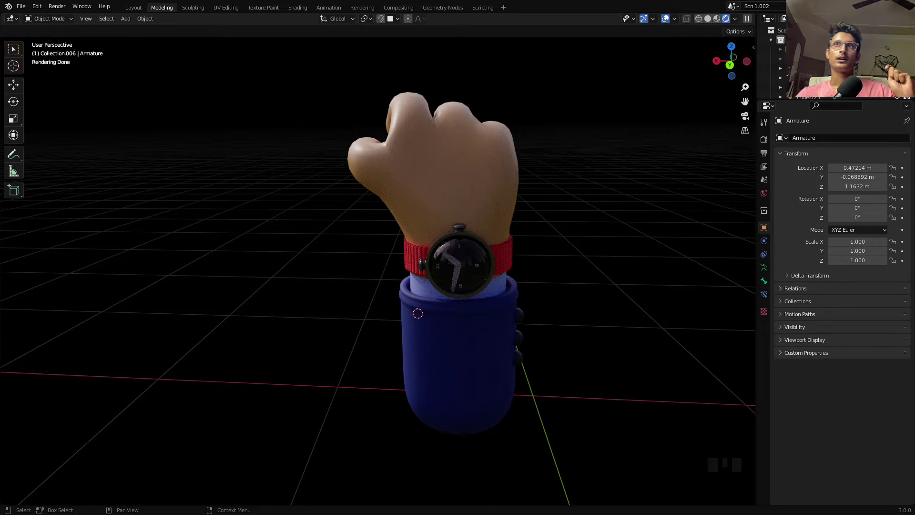
{"action": "left_click_drag", "start_coordinate": [775, 28], "coordinate": [751, 74]}
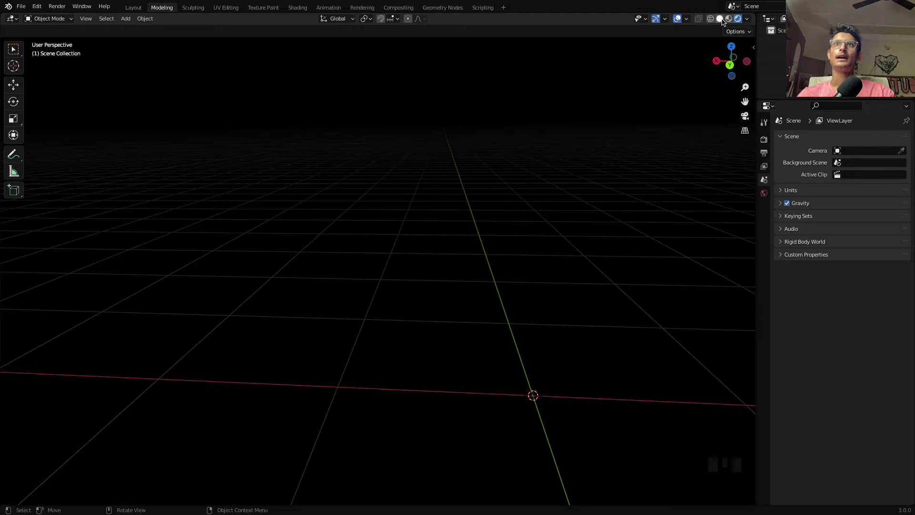
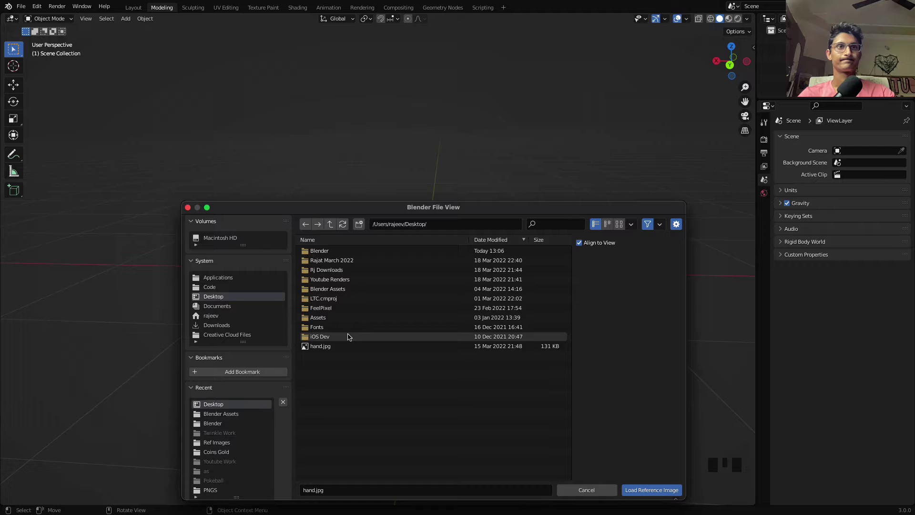
Rotate the imported hand.jpg reference upright at the origin, zeroing its Z rotation
{"action": "scroll", "scroll_direction": "down", "scroll_amount": 3}
{"action": "left_click_drag", "start_coordinate": [560, 243], "coordinate": [399, 255]}
{"action": "left_click_drag", "start_coordinate": [399, 255], "coordinate": [545, 253]}
{"action": "key", "text": "`"}
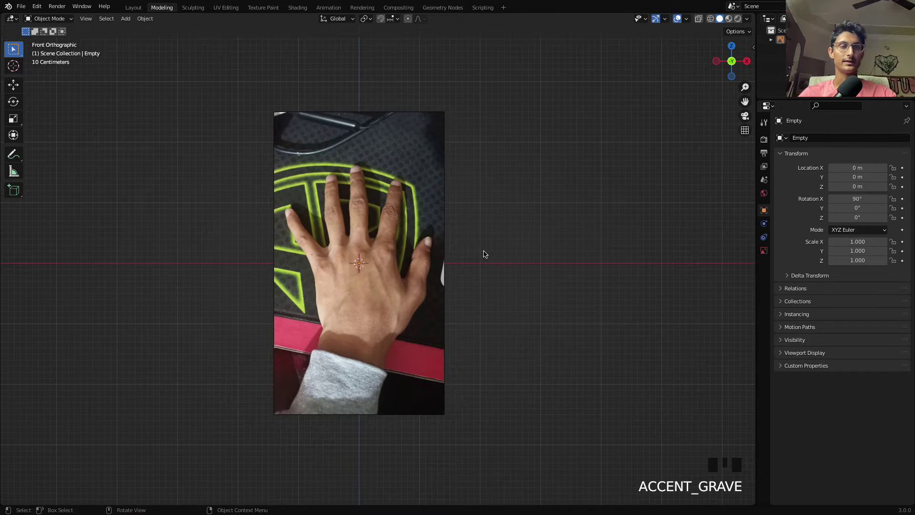
In front view, add a cube and merge all its vertices into one centre point
{"action": "left_click_drag", "start_coordinate": [501, 253], "coordinate": [583, 241]}
{"action": "key", "text": "`"}
{"action": "key", "text": "shift+a"}
{"action": "key", "text": "Tab"}
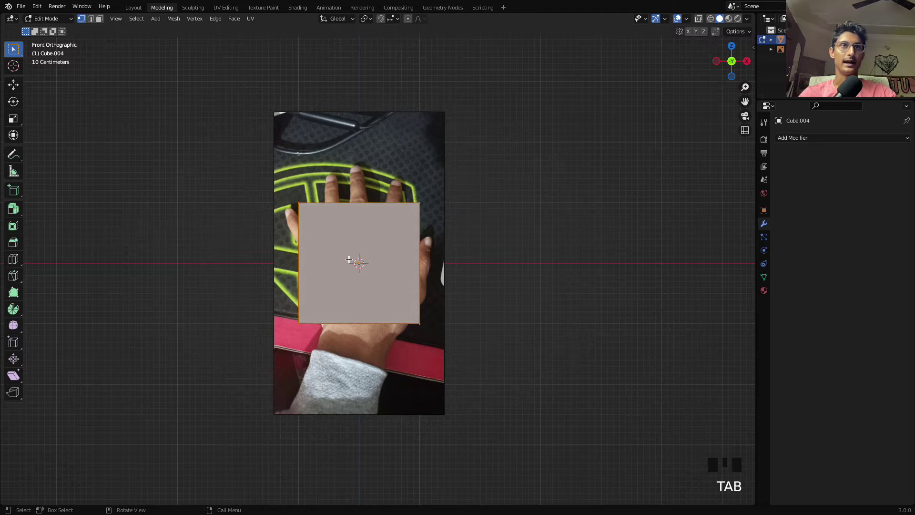
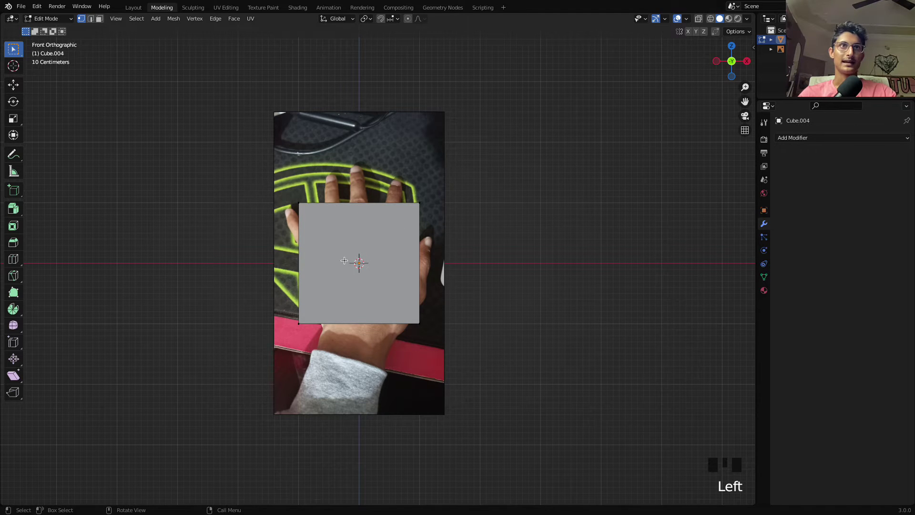
{"action": "key", "text": "a"}
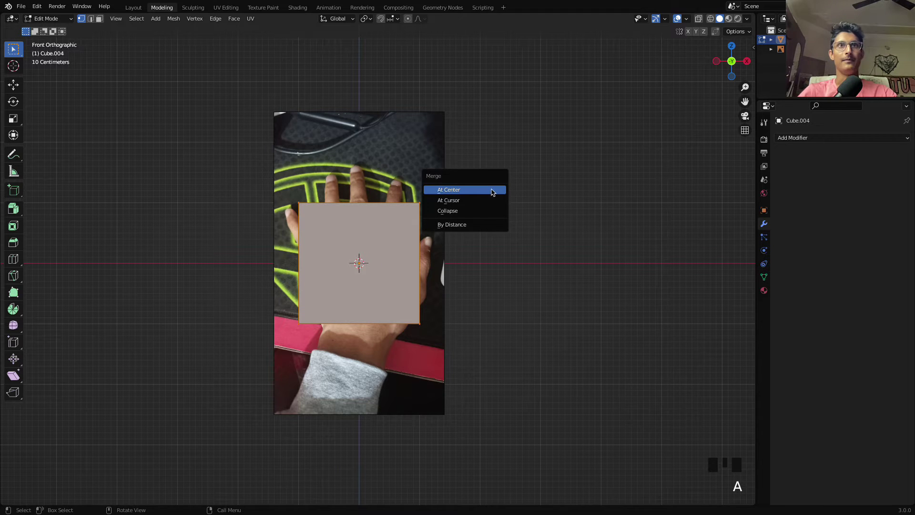
{"action": "key", "text": "m"}
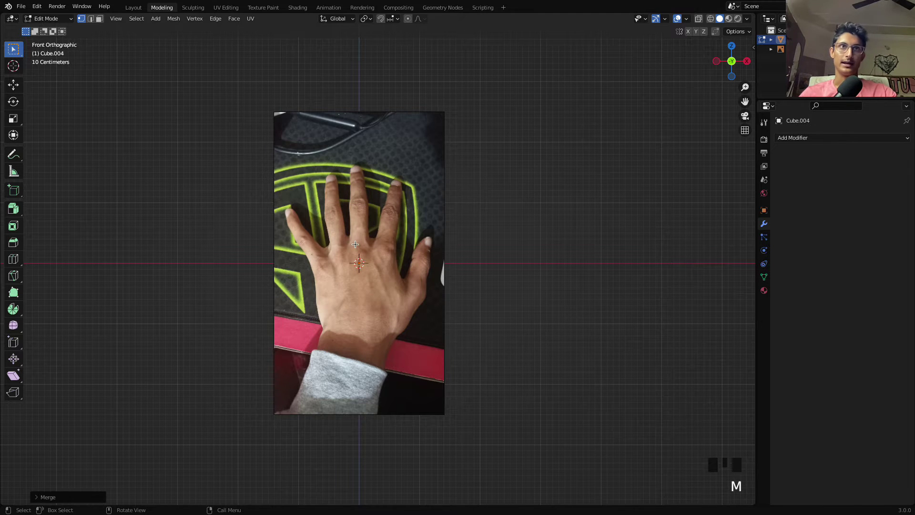
Position the single-point mesh over the hand and frame the reference photo head-on
{"action": "scroll", "scroll_direction": "up", "scroll_amount": 3}
{"action": "left_click_drag", "start_coordinate": [348, 268], "coordinate": [523, 221]}
{"action": "left_click", "coordinate": [523, 221]}
{"action": "left_click", "coordinate": [377, 272]}
{"action": "left_click", "coordinate": [558, 161]}
{"action": "key", "text": "Tab"}
{"action": "left_click", "coordinate": [402, 131]}
{"action": "key", "text": "h"}
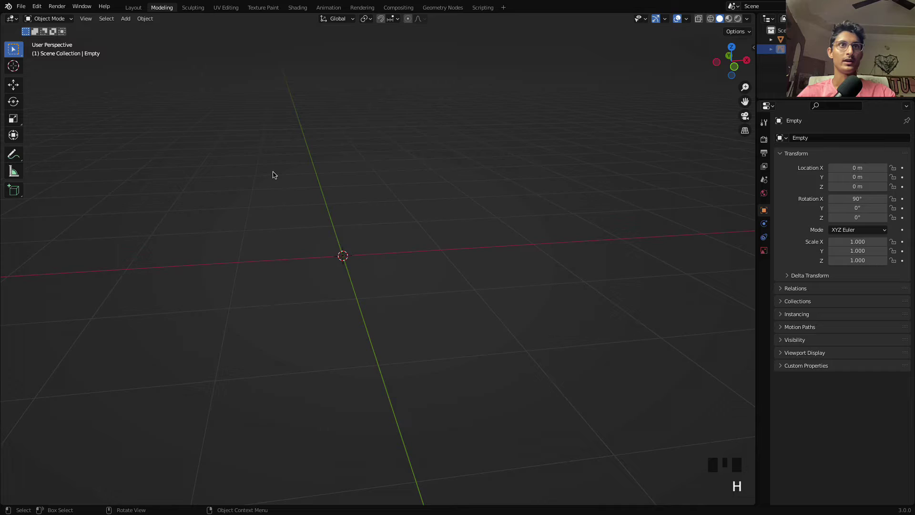
{"action": "scroll", "scroll_direction": "up", "scroll_amount": 3}
{"action": "left_click", "coordinate": [367, 304]}
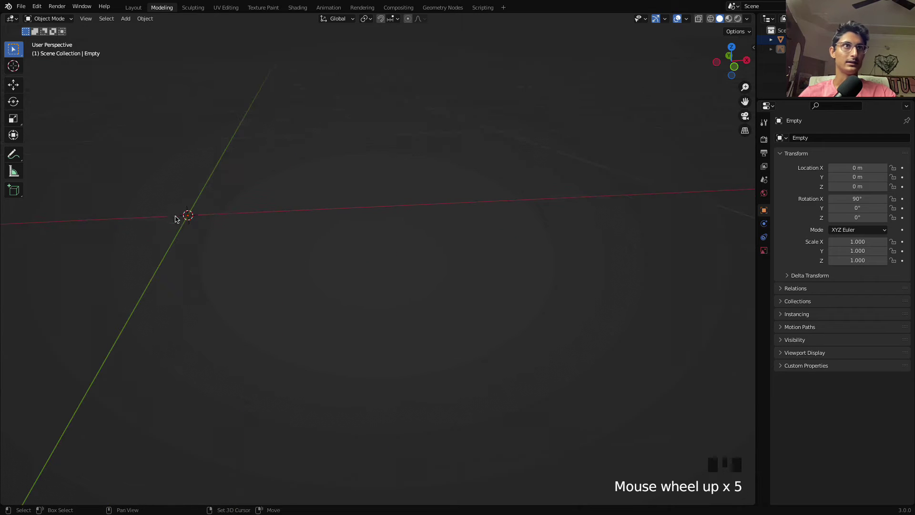
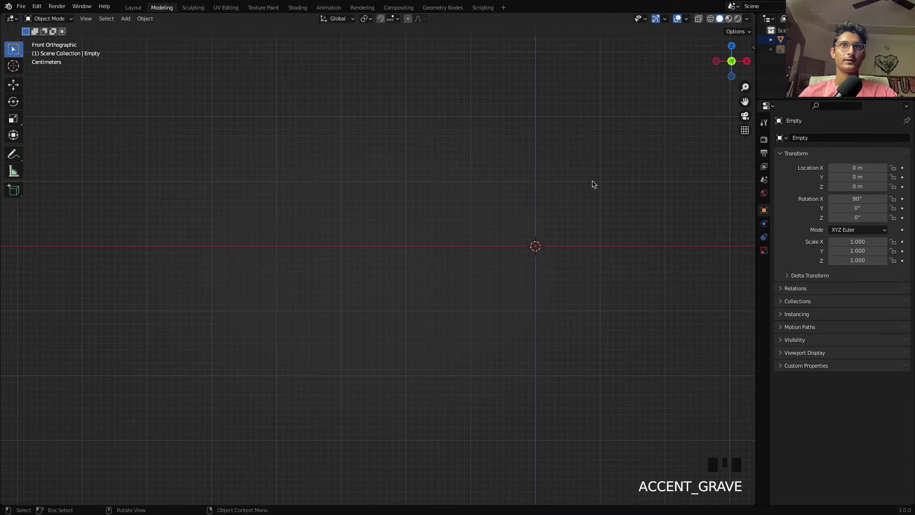
{"action": "left_click_drag", "start_coordinate": [651, 177], "coordinate": [522, 164]}
{"action": "key", "text": "alt+h"}
{"action": "scroll", "scroll_direction": "down", "scroll_amount": 3}
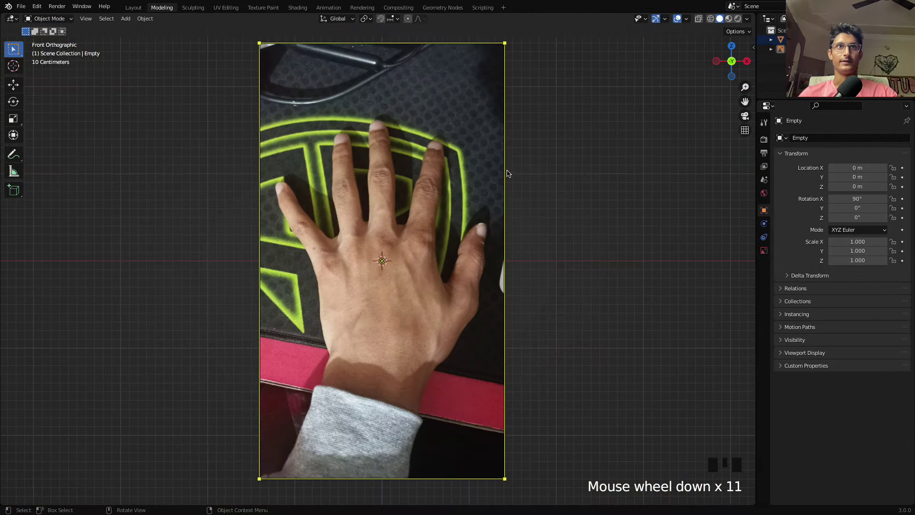
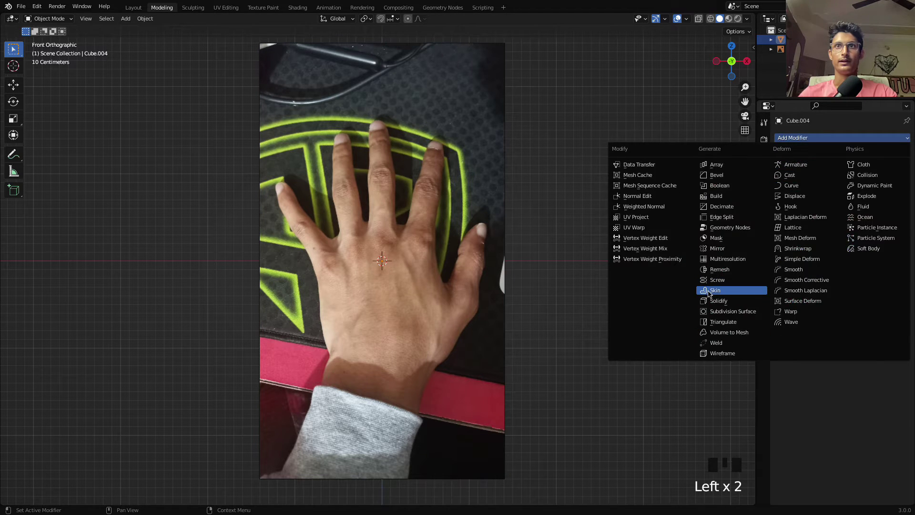
Give the point Skin and Subdivision modifiers with X symmetry and return to Edit Mode
{"action": "left_click_drag", "start_coordinate": [712, 292], "coordinate": [353, 267]}
{"action": "scroll", "scroll_direction": "up", "scroll_amount": 3}
{"action": "scroll", "scroll_direction": "up", "scroll_amount": 3}
{"action": "key", "text": "Tab"}
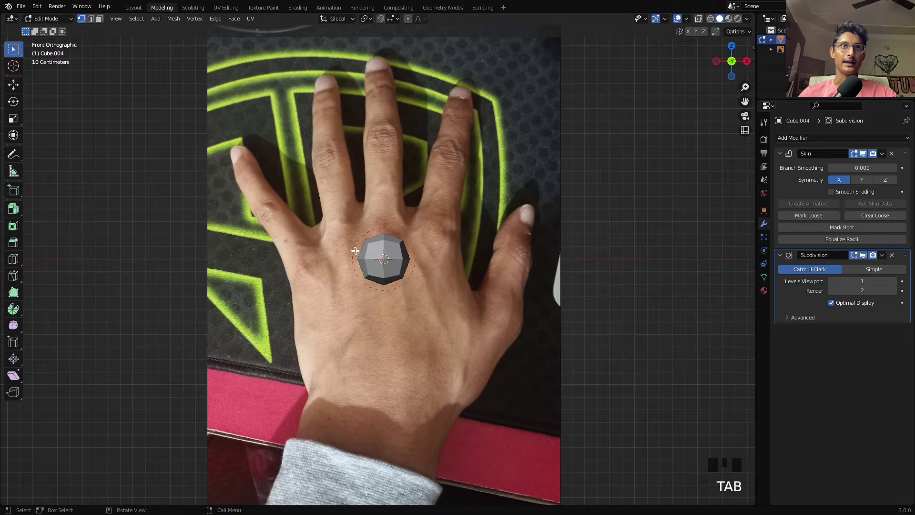
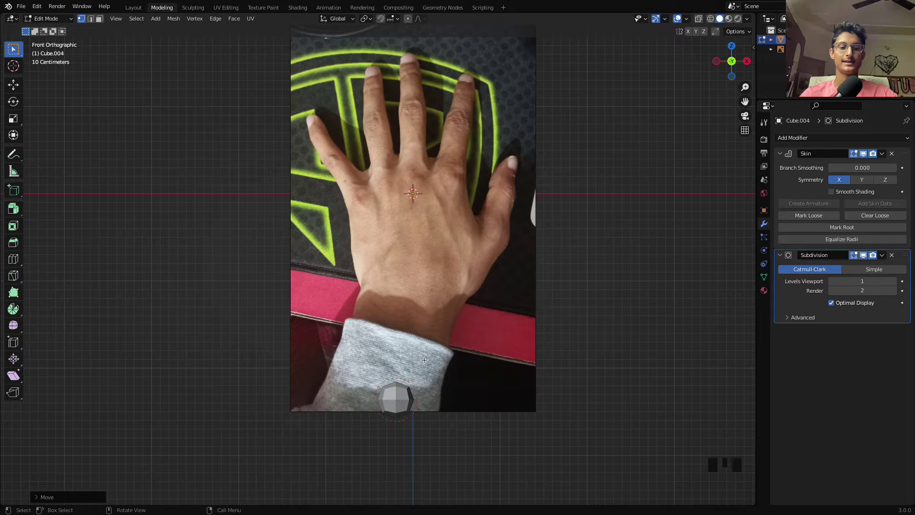
Enlarge the skin radius at the sleeve and make the mesh see-through over the photo
{"action": "key", "text": "a"}
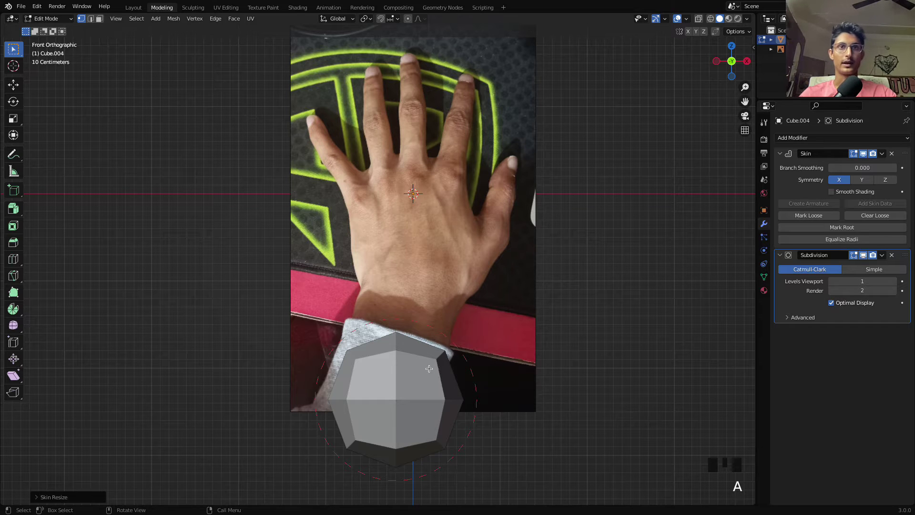
{"action": "key", "text": "alt+z"}
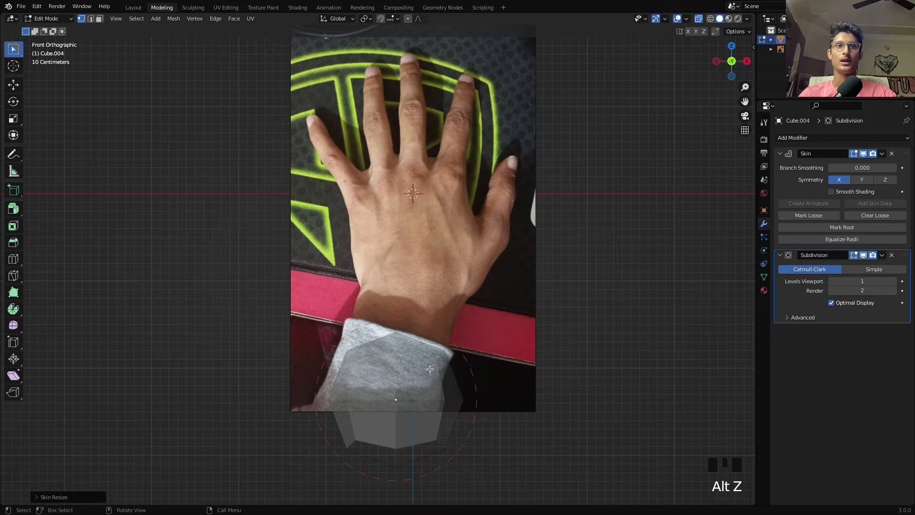
{"action": "left_click", "coordinate": [510, 359]}
{"action": "left_click", "coordinate": [453, 417]}
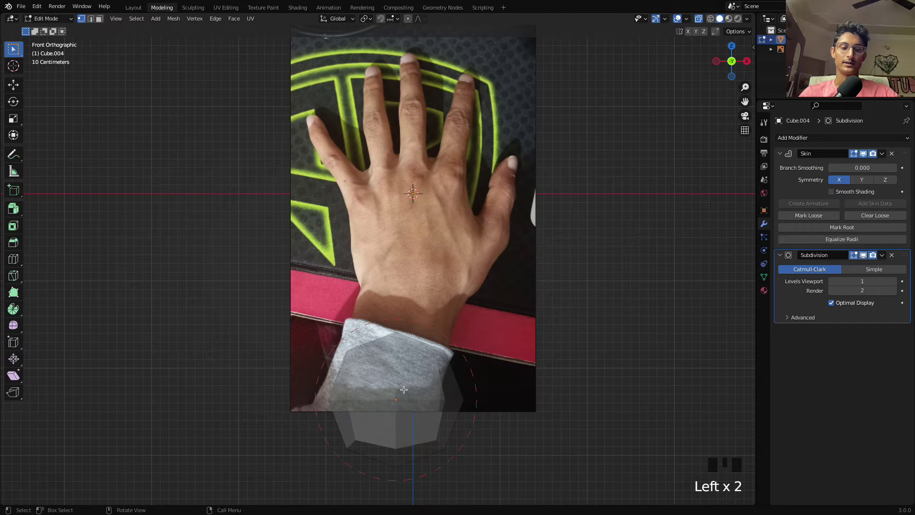
Extrude the vertex up to the wrist, forming a thick forearm tube
{"action": "key", "text": "e"}
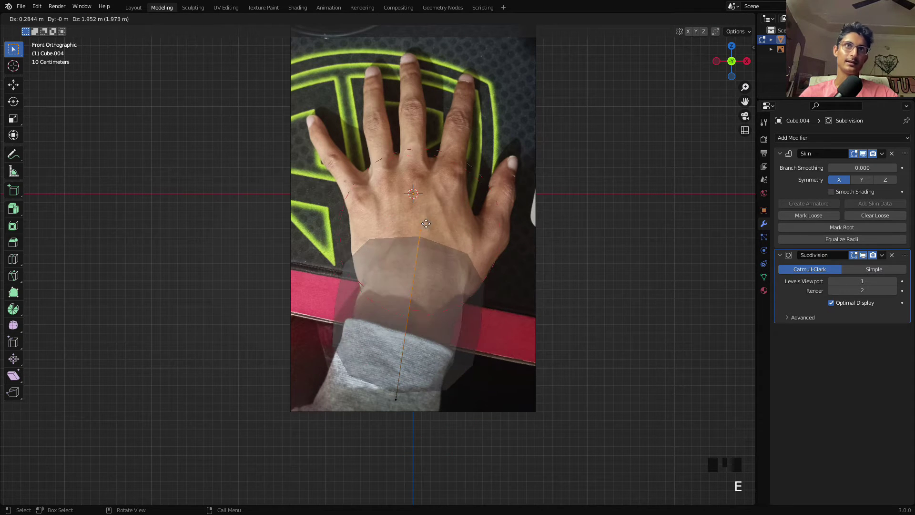
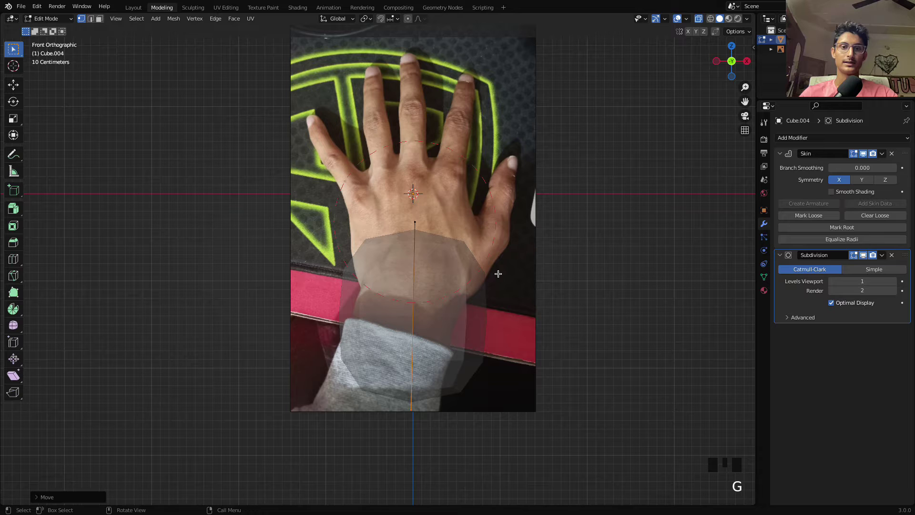
{"action": "key", "text": "g"}
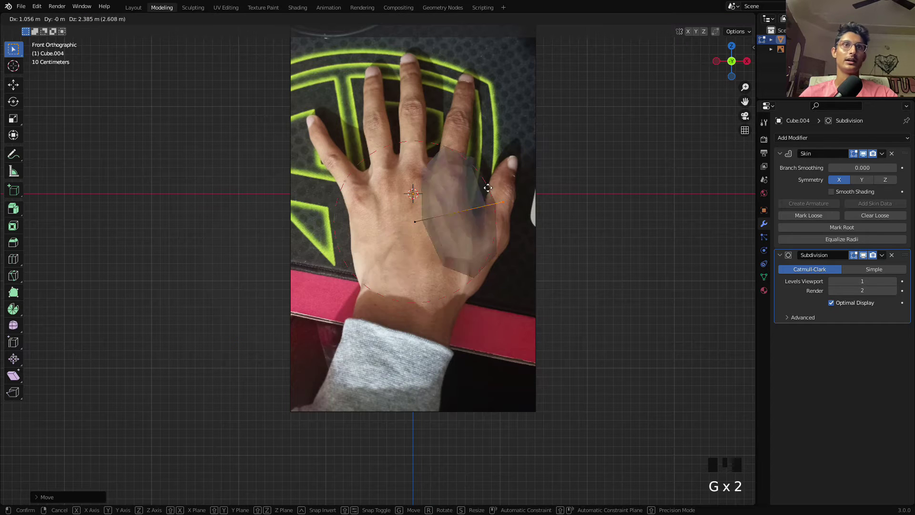
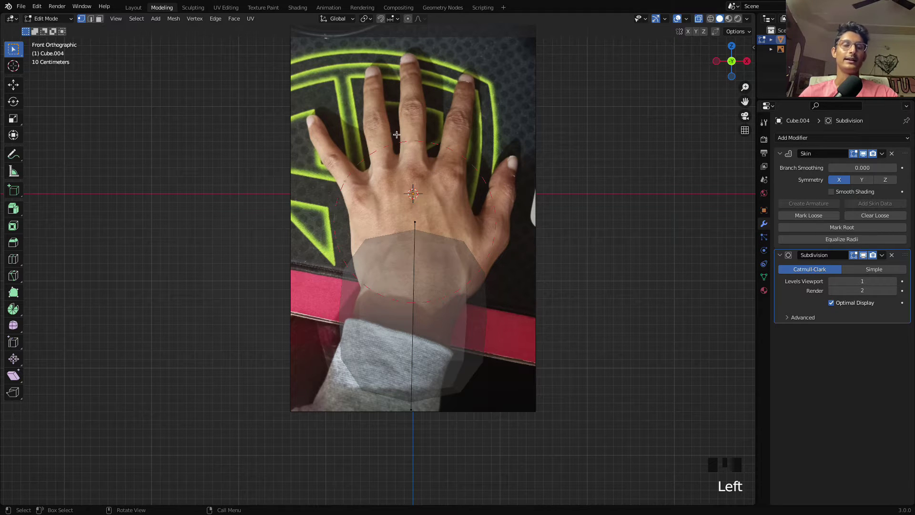
{"action": "left_click", "coordinate": [469, 246]}
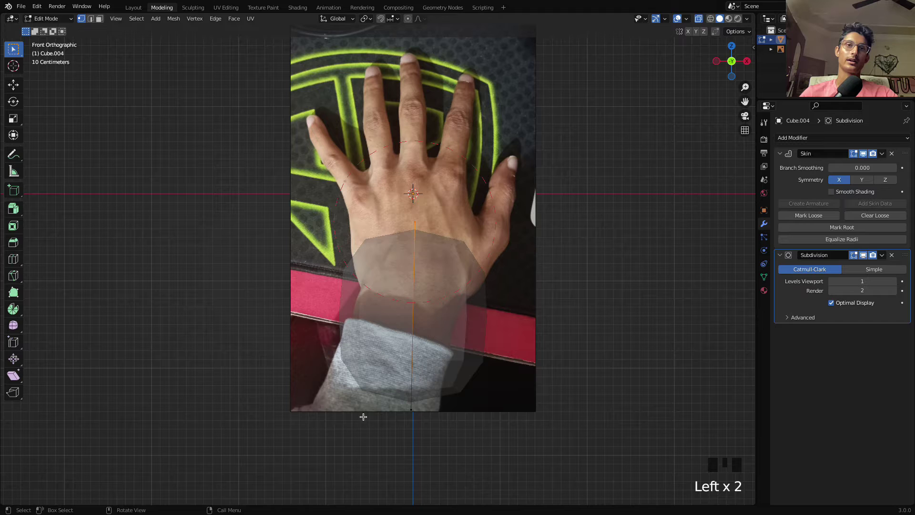
{"action": "left_click", "coordinate": [433, 430]}
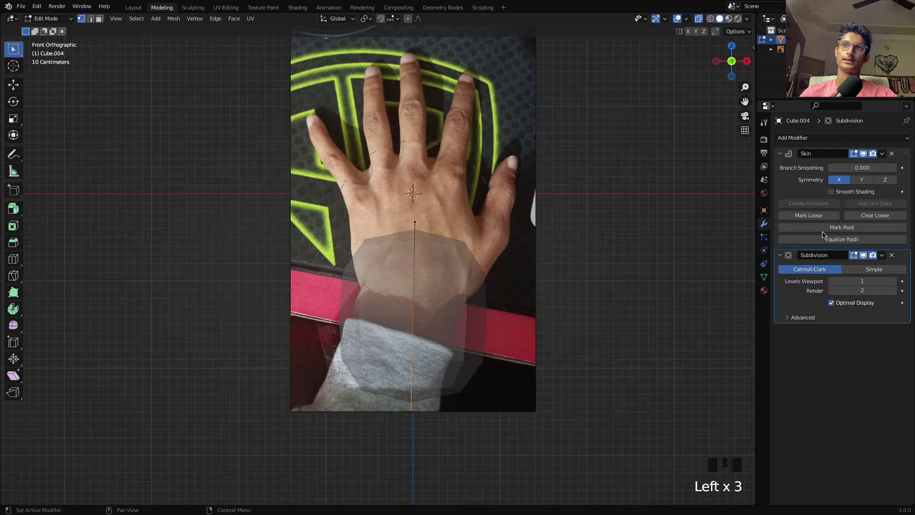
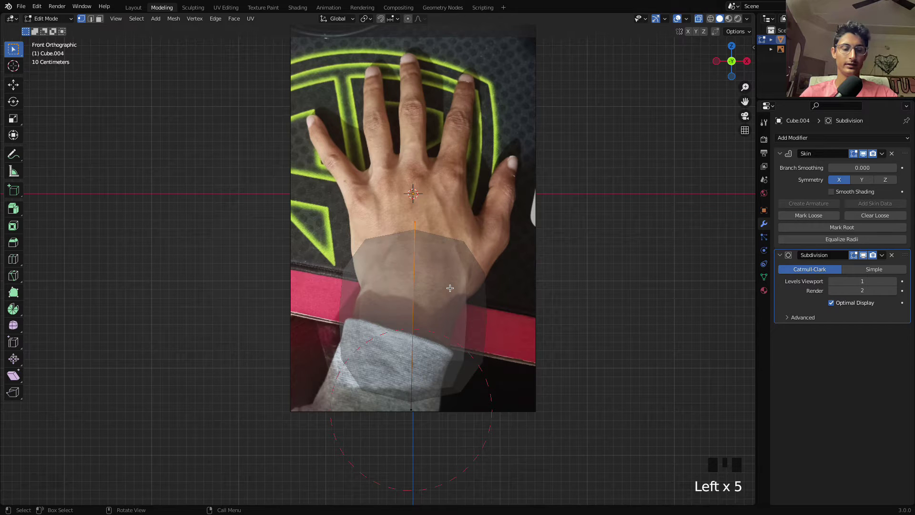
Extend the skeleton past the wrist and branch the palm vertex out to all five fingertips
{"action": "key", "text": "a"}
{"action": "key", "text": "g"}
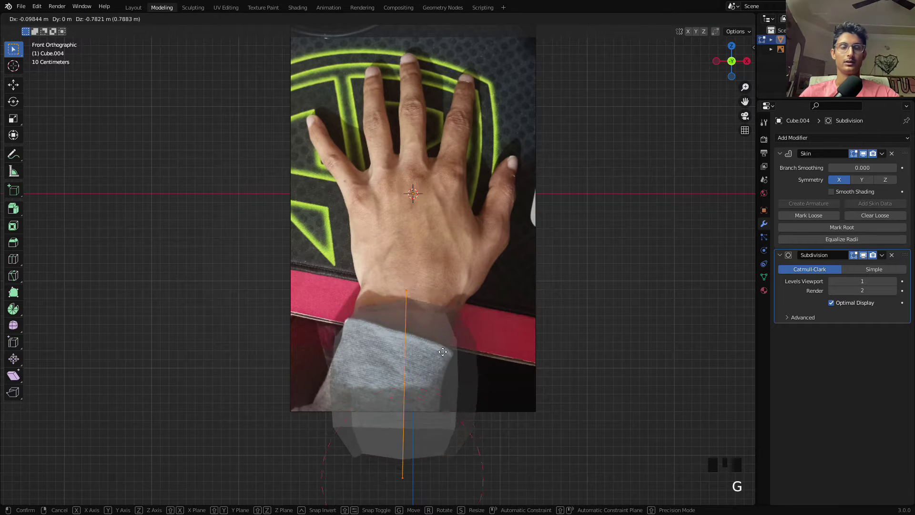
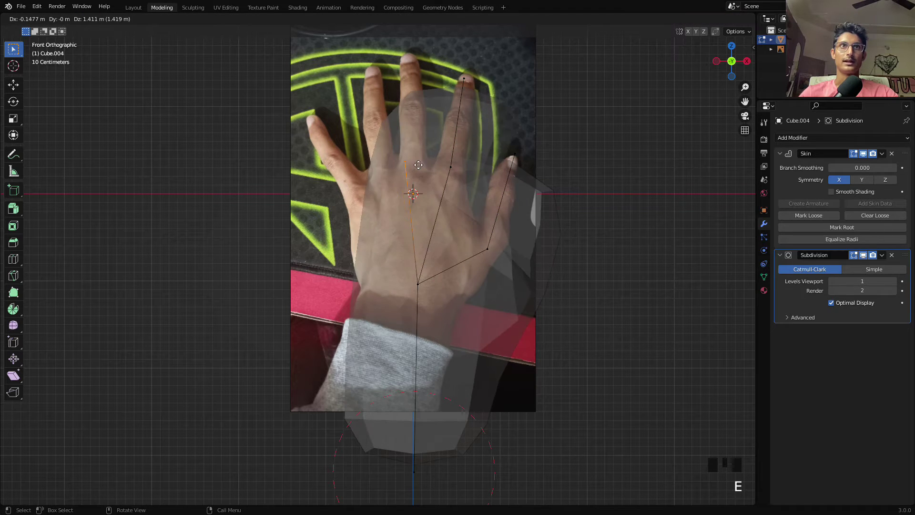
{"action": "key", "text": "e"}
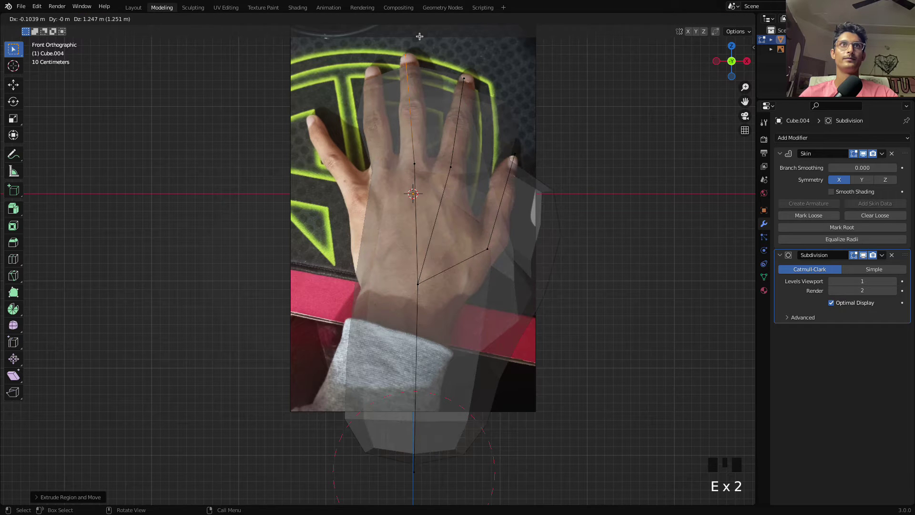
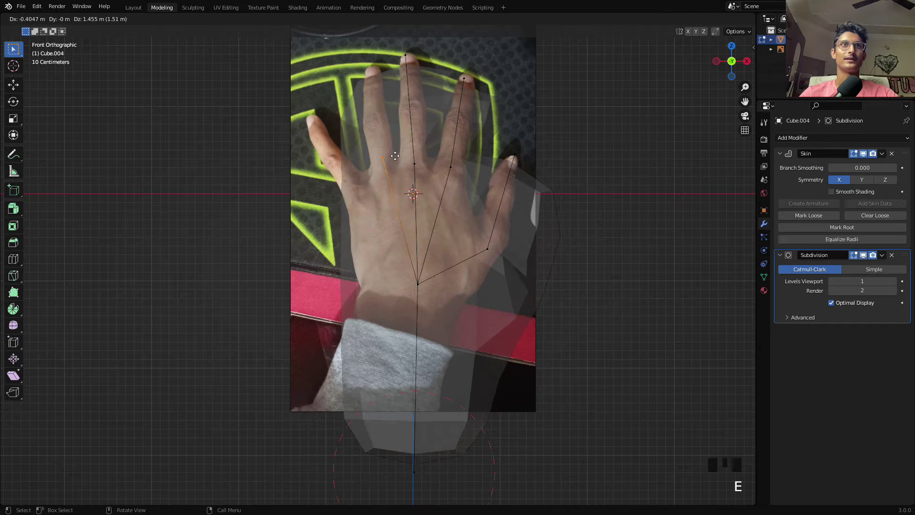
{"action": "key", "text": "e"}
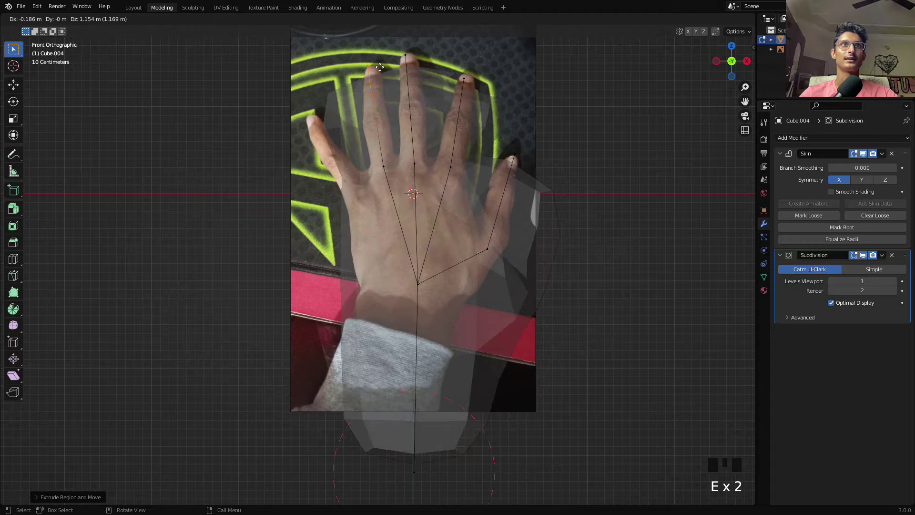
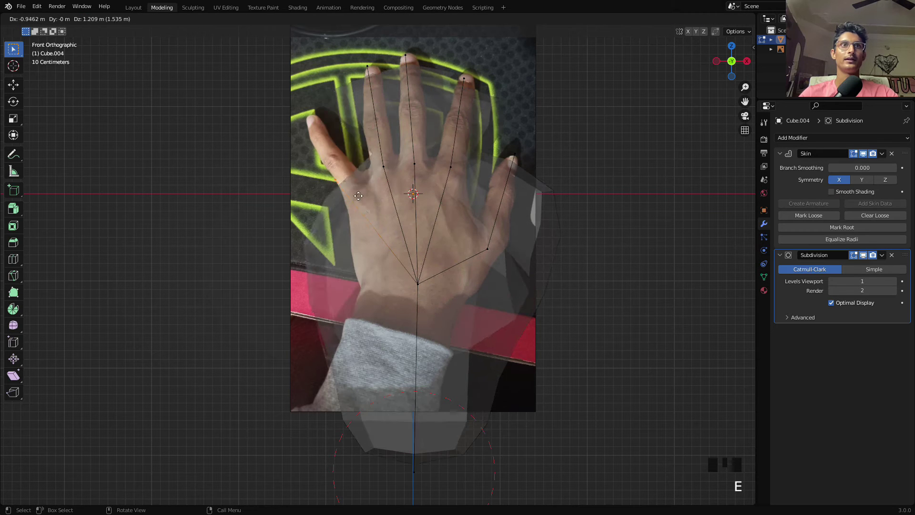
{"action": "key", "text": "e"}
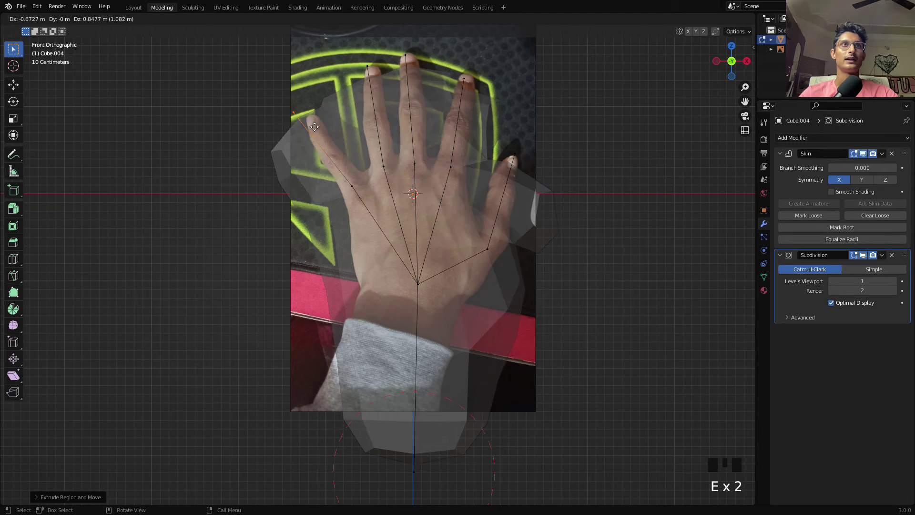
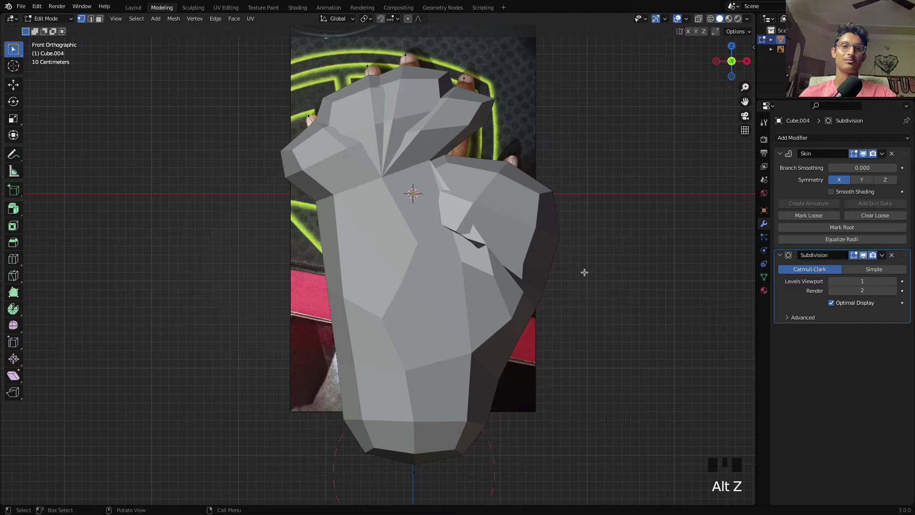
{"action": "key", "text": "alt+z"}
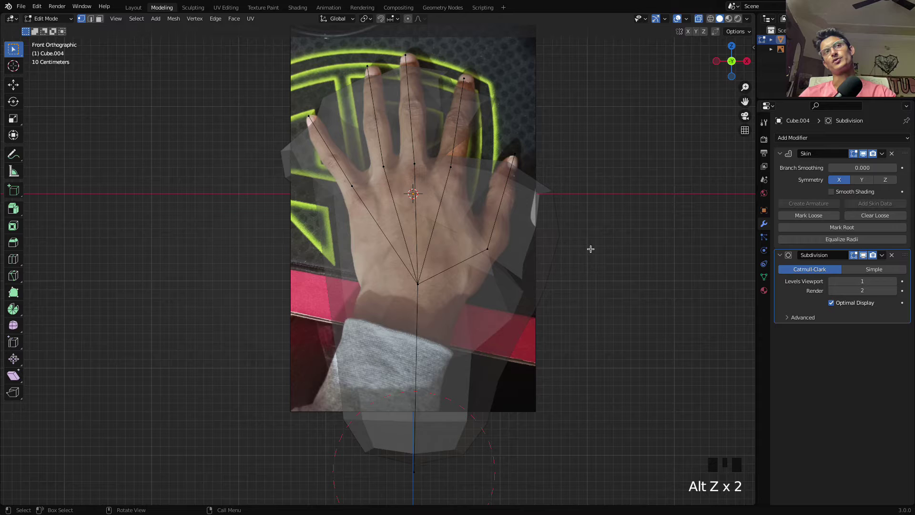
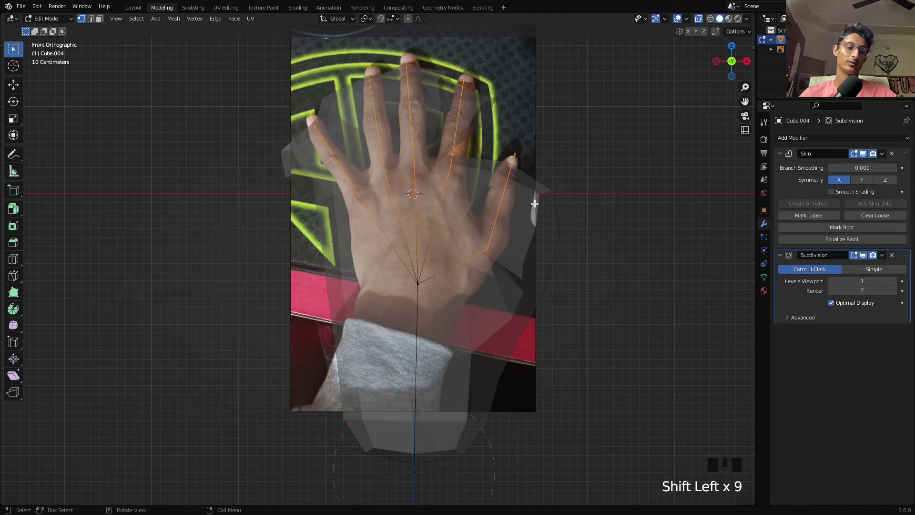
Slim the finger joints and fit the rightmost finger's base joint to the photo
{"action": "key", "text": "a"}
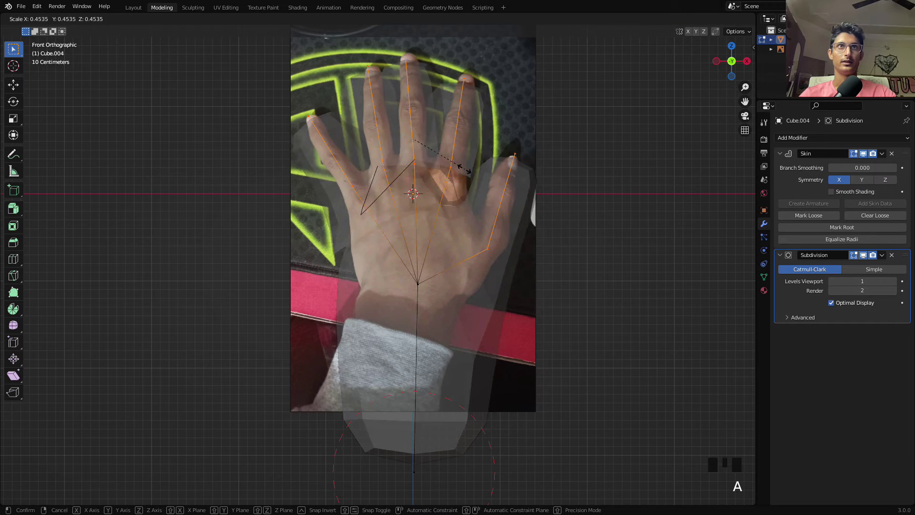
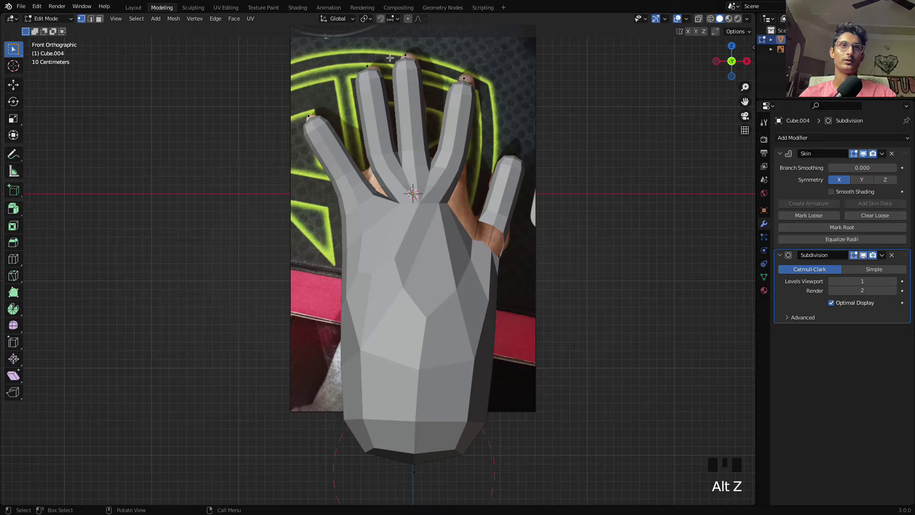
{"action": "key", "text": "alt+z"}
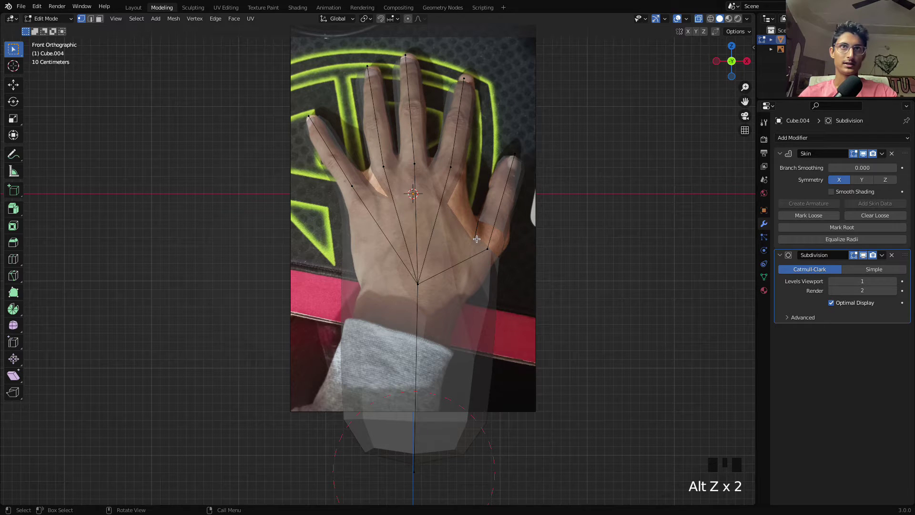
{"action": "left_click", "coordinate": [495, 256]}
{"action": "key", "text": "g"}
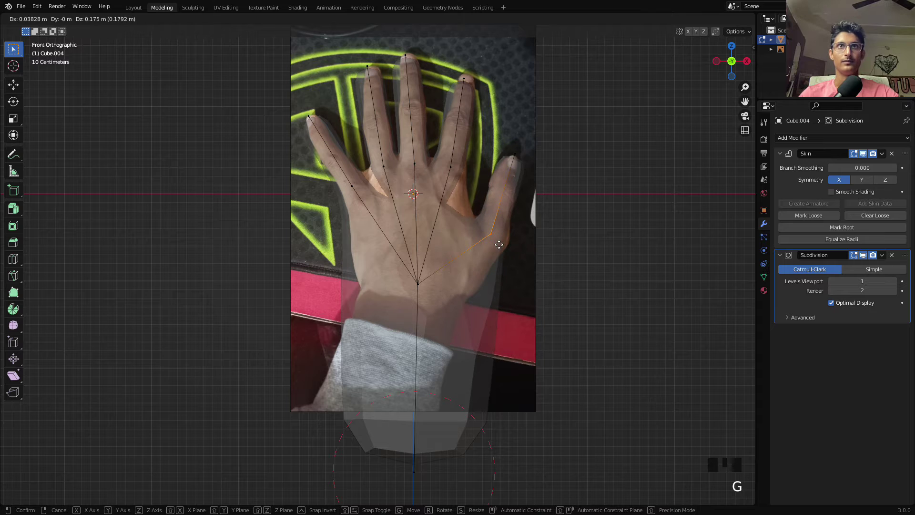
Reposition the neighbouring and middle finger joints over the photo's knuckles
{"action": "left_click", "coordinate": [461, 185]}
{"action": "key", "text": "g"}
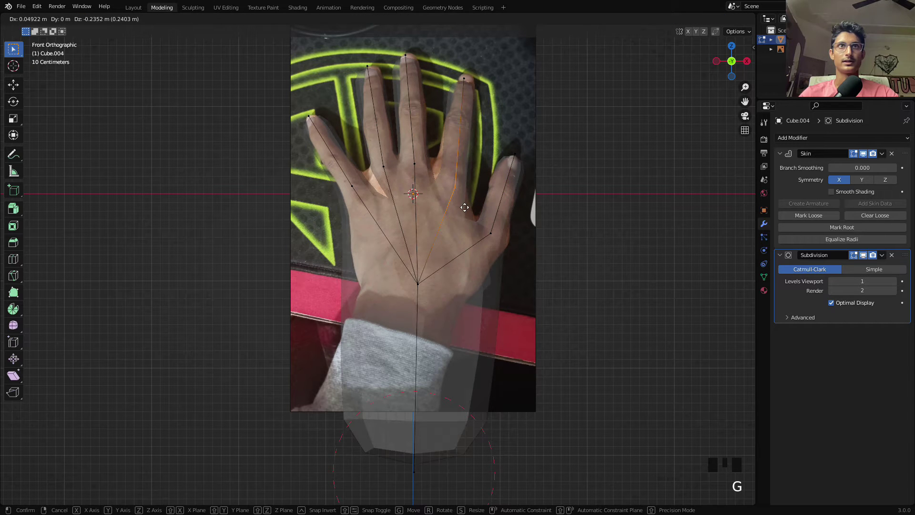
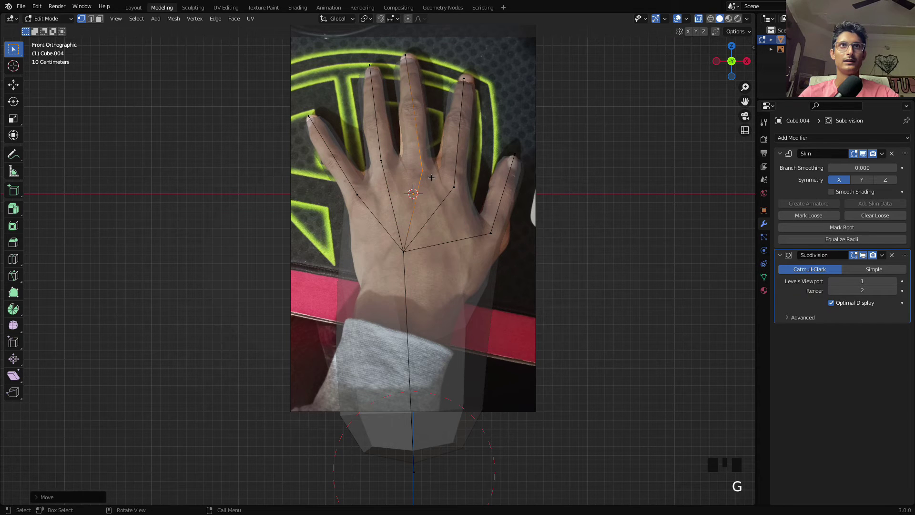
{"action": "left_click", "coordinate": [417, 74]}
{"action": "key", "text": "g"}
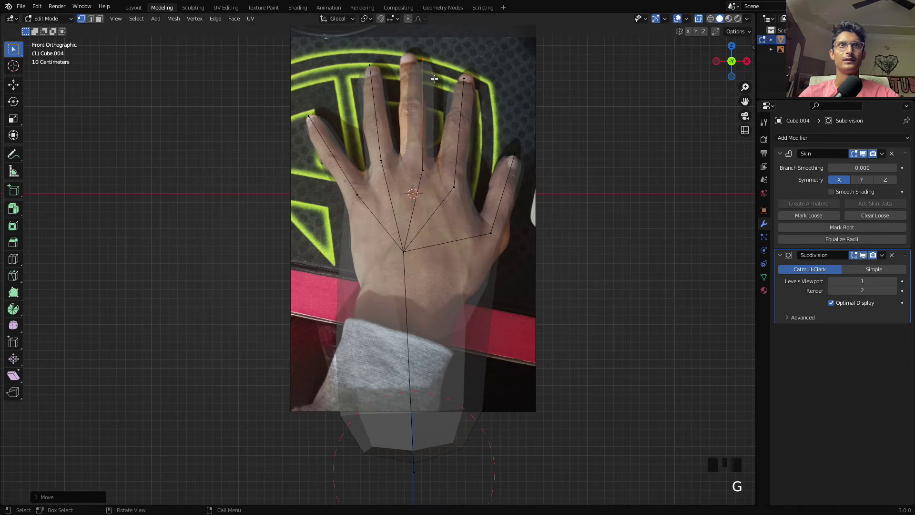
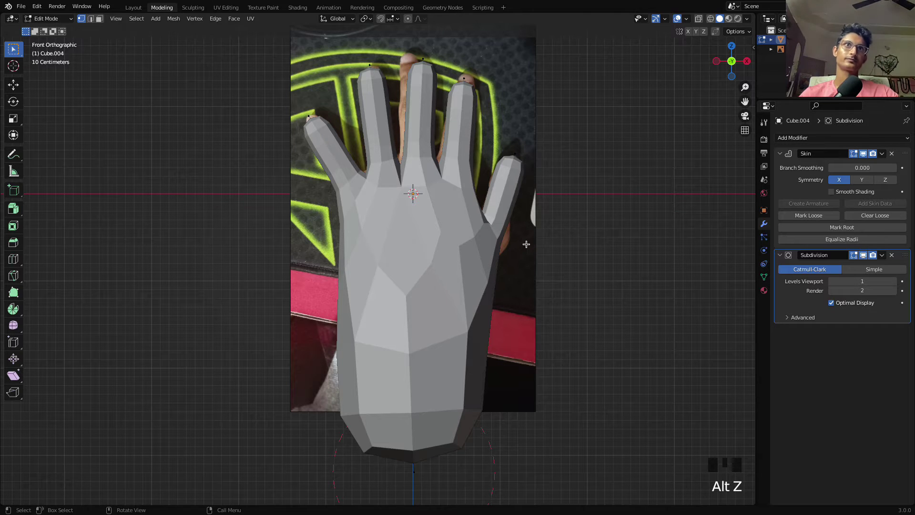
Extrude the bottom wrist vertex downward into a long forearm below the photo
{"action": "key", "text": "alt+z"}
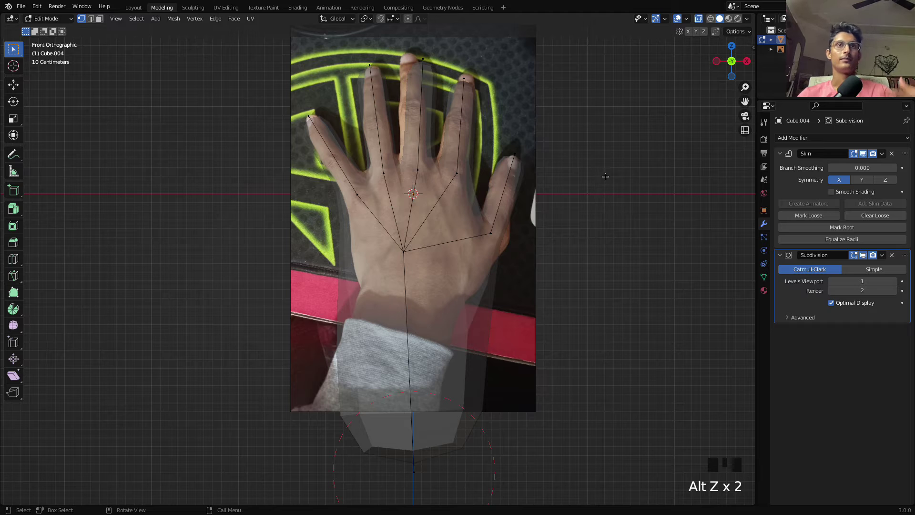
{"action": "scroll", "scroll_direction": "down", "scroll_amount": 3}
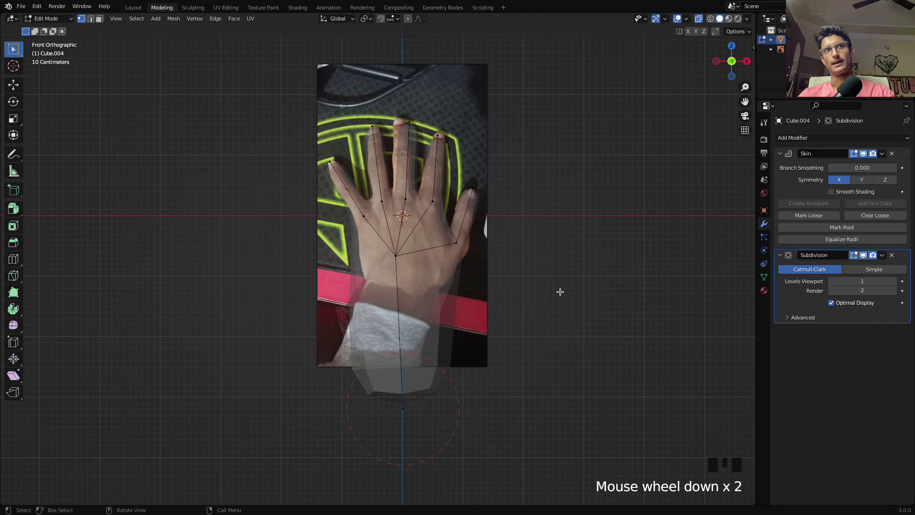
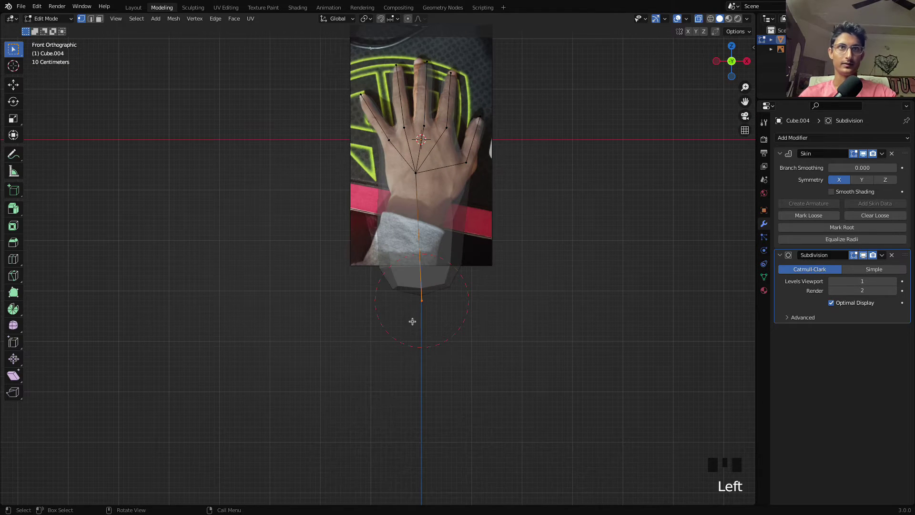
{"action": "key", "text": "e"}
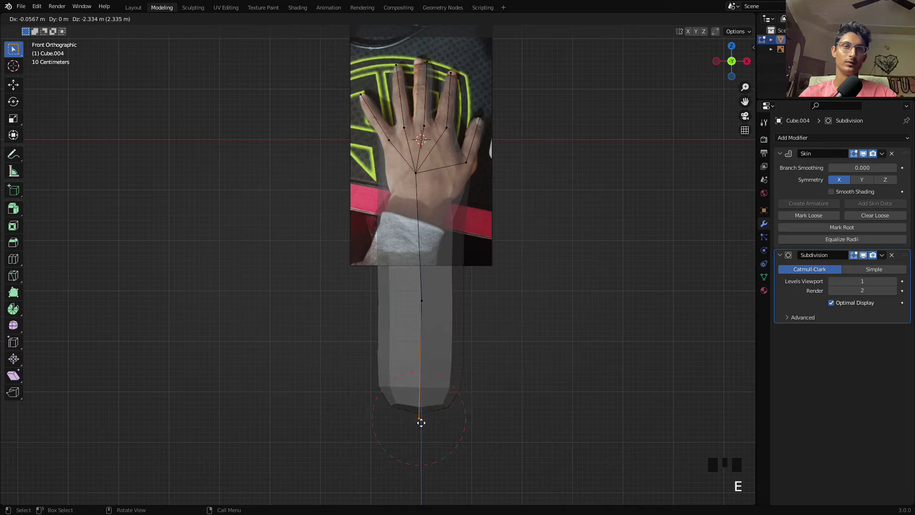
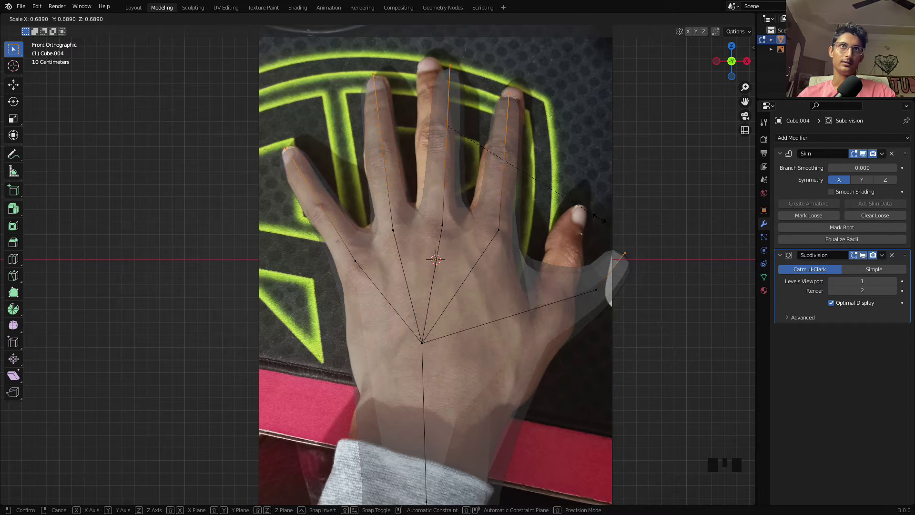
Show the hand solid, return to Object Mode and remove the reference photo from the scene
{"action": "left_click", "coordinate": [683, 170]}
{"action": "key", "text": "alt+z"}
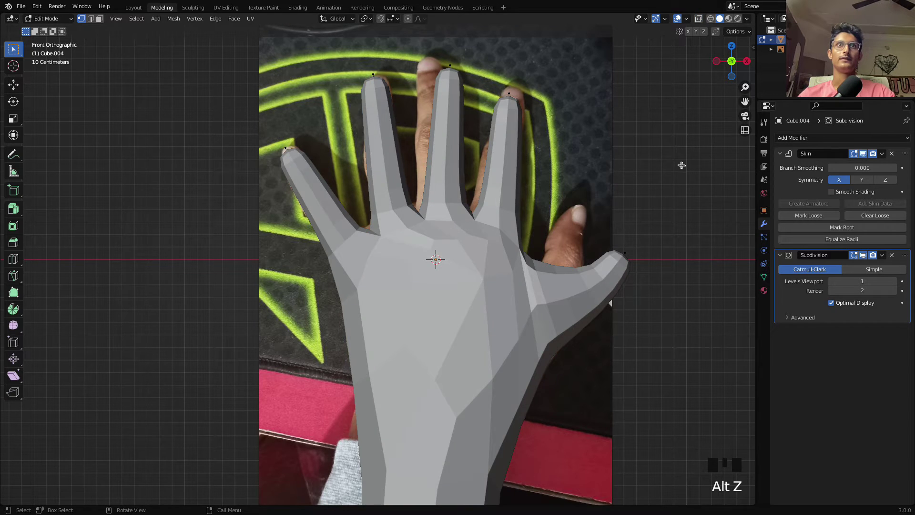
{"action": "scroll", "scroll_direction": "down", "scroll_amount": 3}
{"action": "left_click_drag", "start_coordinate": [517, 320], "coordinate": [529, 232]}
{"action": "key", "text": "Tab"}
{"action": "left_click", "coordinate": [476, 123]}
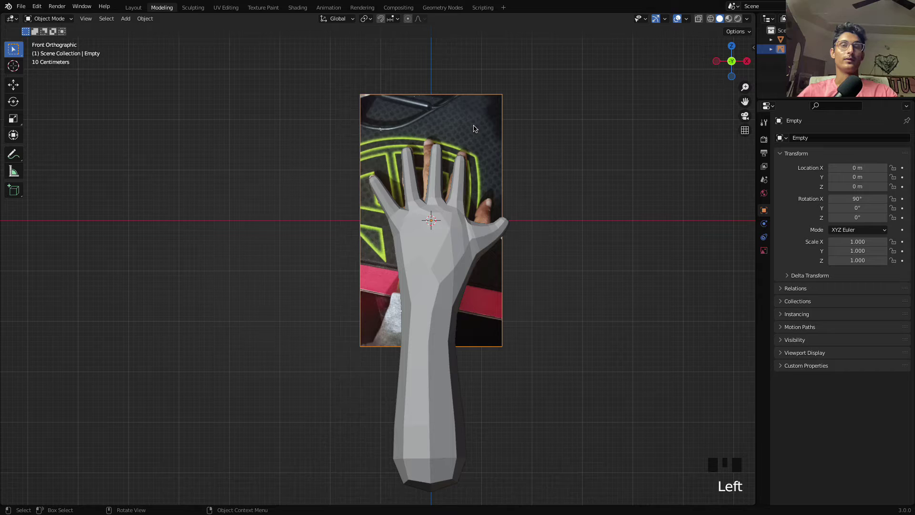
{"action": "key", "text": "x"}
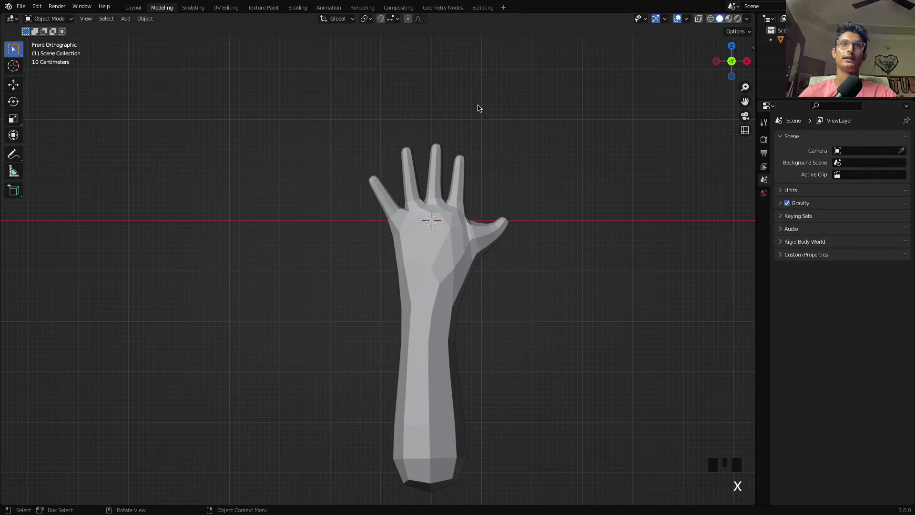
Raise Subdivision viewport level to 2 and apply the Skin and Subdivision modifiers
{"action": "left_click", "coordinate": [423, 222]}
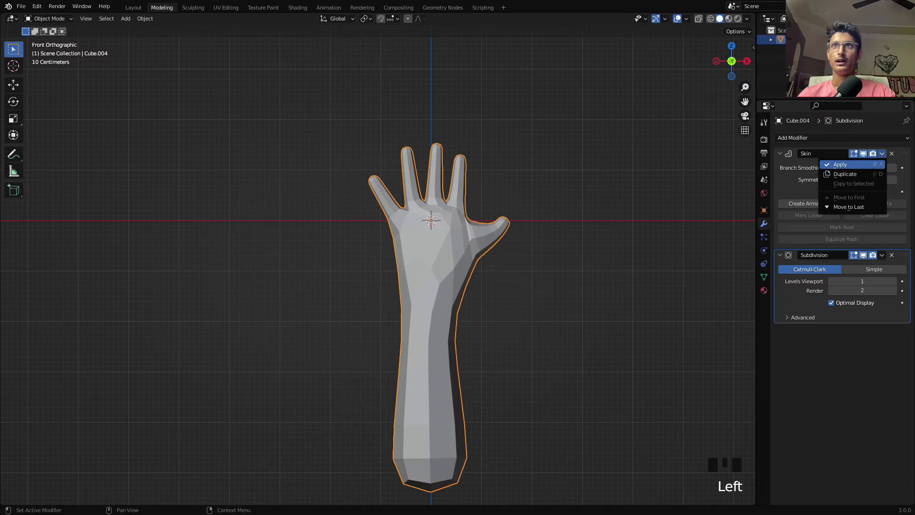
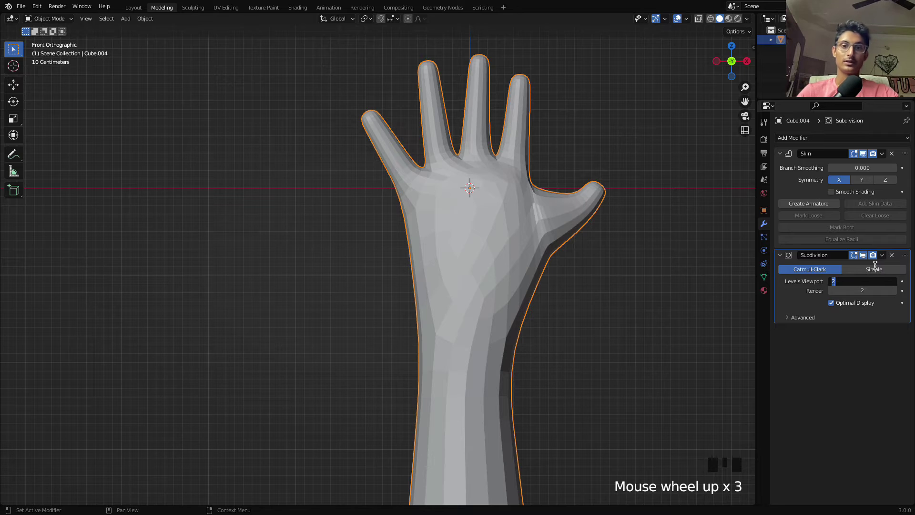
{"action": "left_click", "coordinate": [850, 371]}
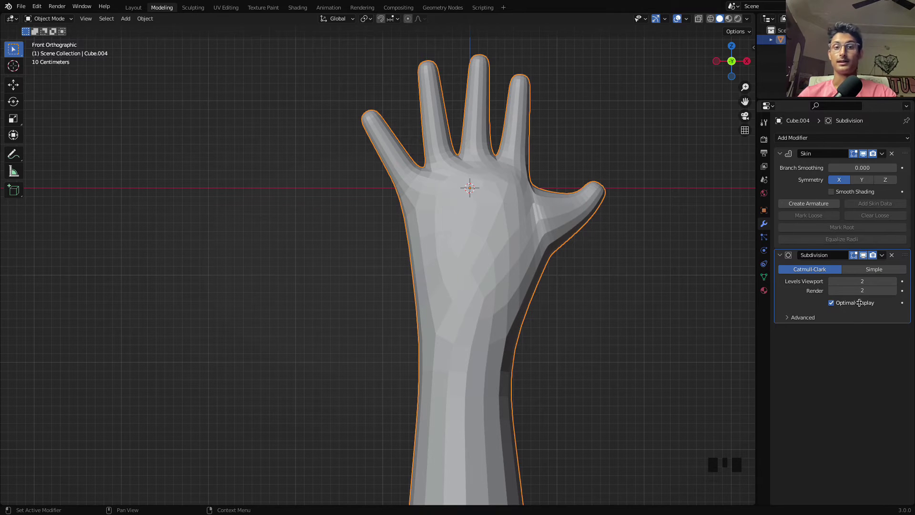
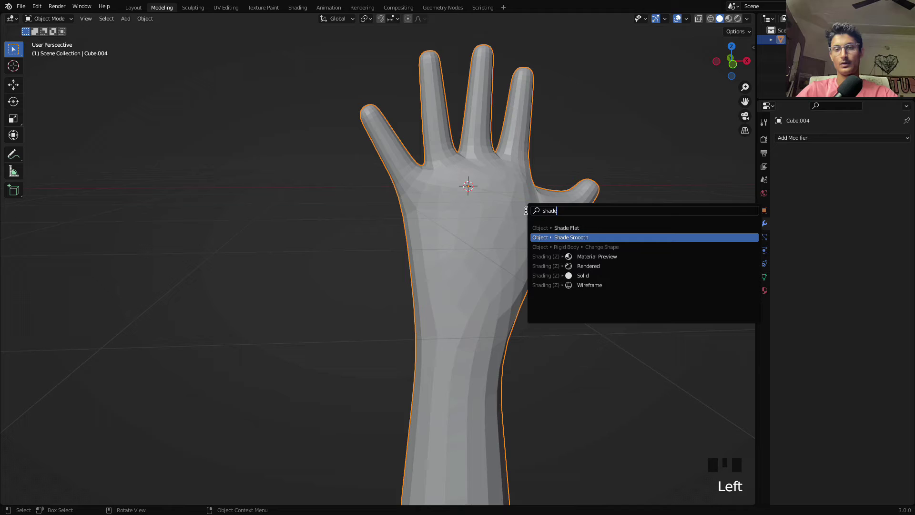
Apply Shade Smooth to the hand, inspect it from several angles, and return to front view with it selected
{"action": "left_click", "coordinate": [628, 122]}
{"action": "left_click_drag", "start_coordinate": [633, 140], "coordinate": [571, 192]}
{"action": "scroll", "scroll_direction": "down", "scroll_amount": 3}
{"action": "left_click_drag", "start_coordinate": [568, 192], "coordinate": [445, 202]}
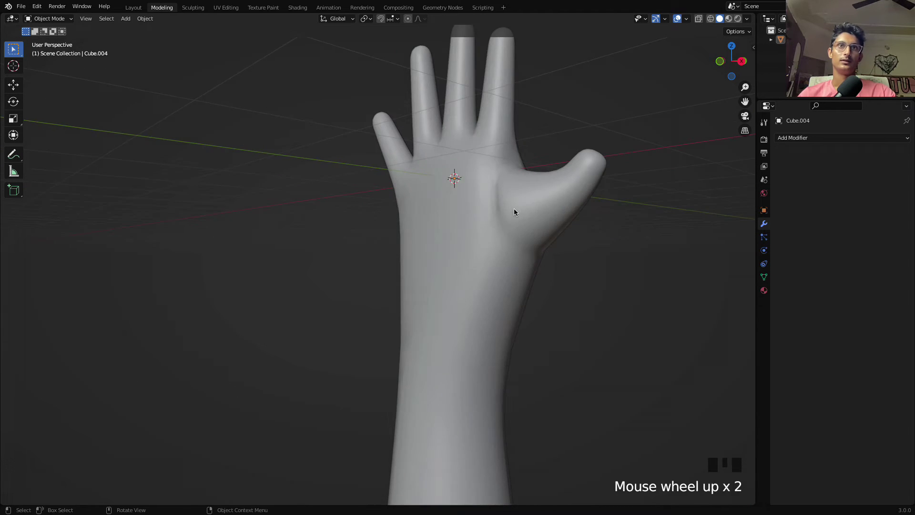
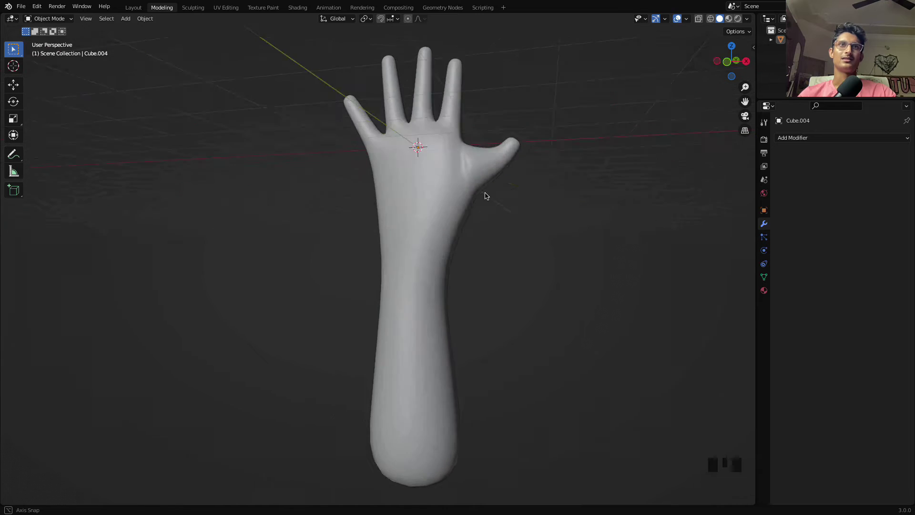
{"action": "key", "text": "`"}
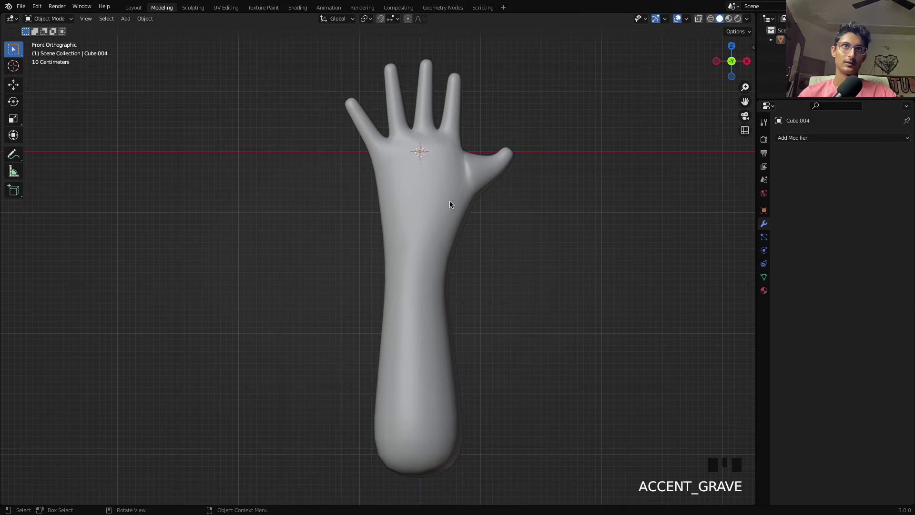
{"action": "left_click", "coordinate": [452, 202]}
Enter Edit Mode on the hand and duplicate the selected forearm faces with Shift+D
{"action": "key", "text": "Tab"}
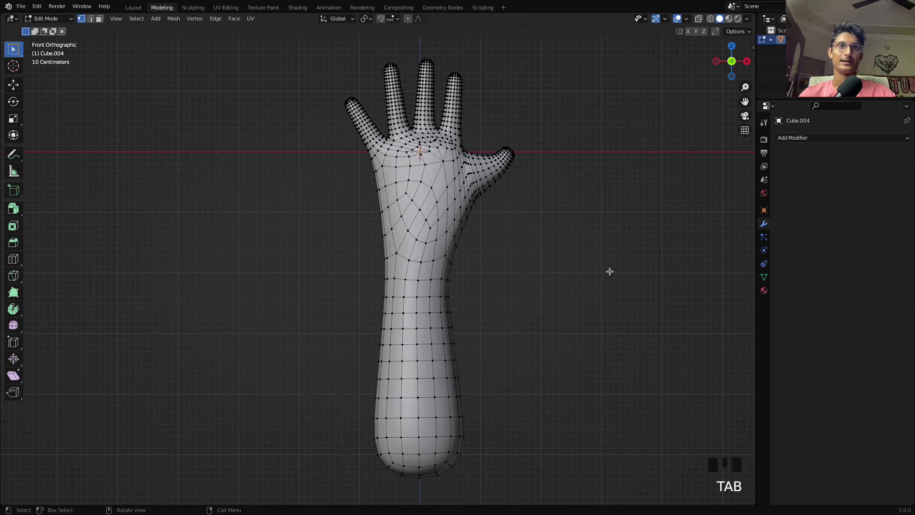
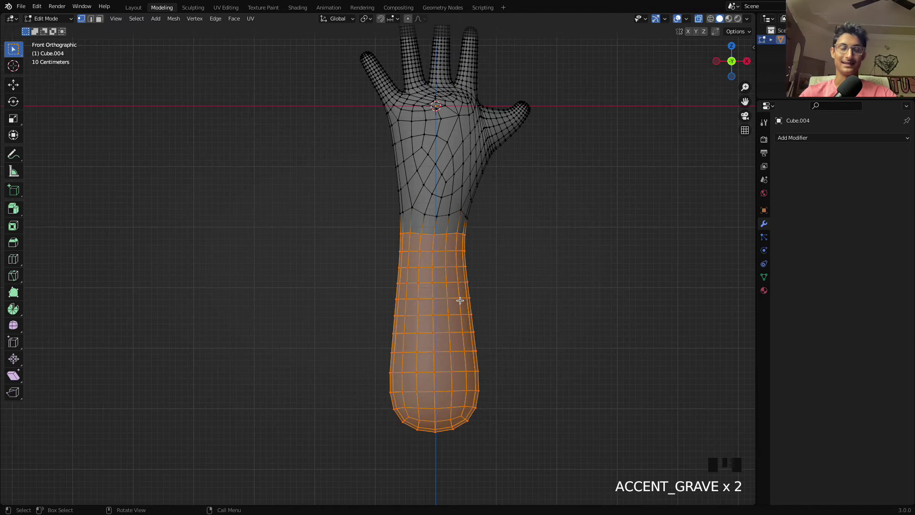
{"action": "key", "text": "shift+d"}
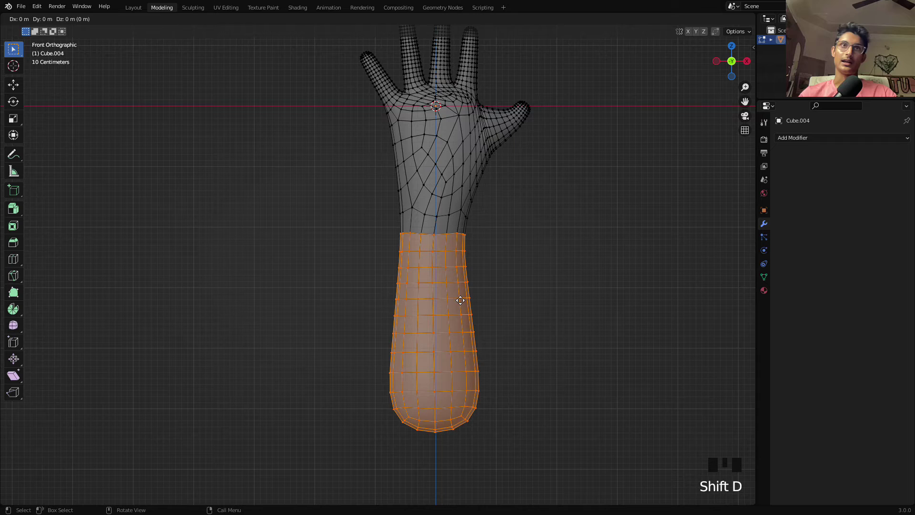
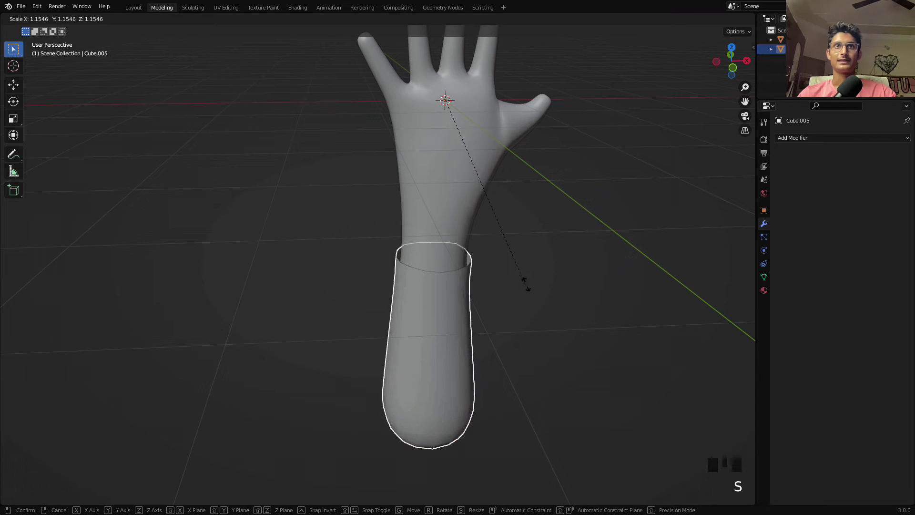
In front view select the separated sleeve, set its origin to its geometry and start scaling it
{"action": "key", "text": "`"}
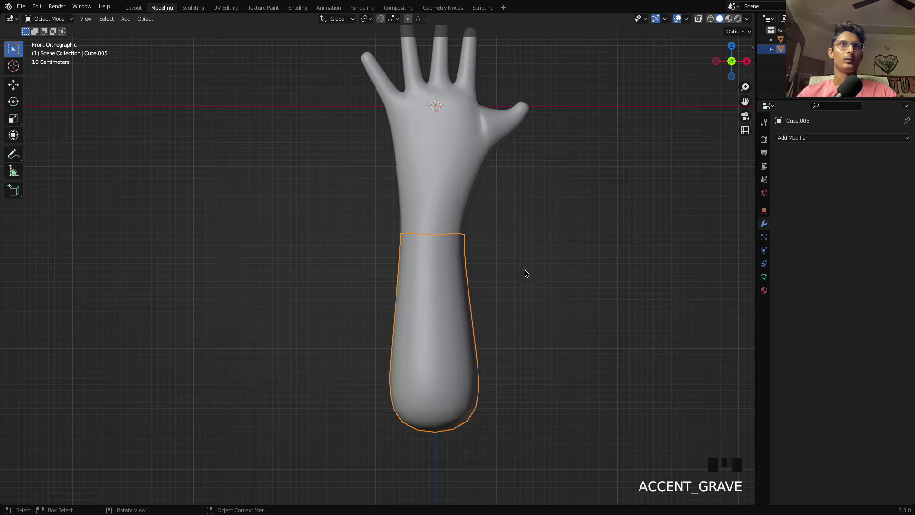
{"action": "left_click", "coordinate": [573, 254]}
{"action": "left_click", "coordinate": [443, 260]}
{"action": "left_click", "coordinate": [448, 261]}
{"action": "key", "text": "s"}
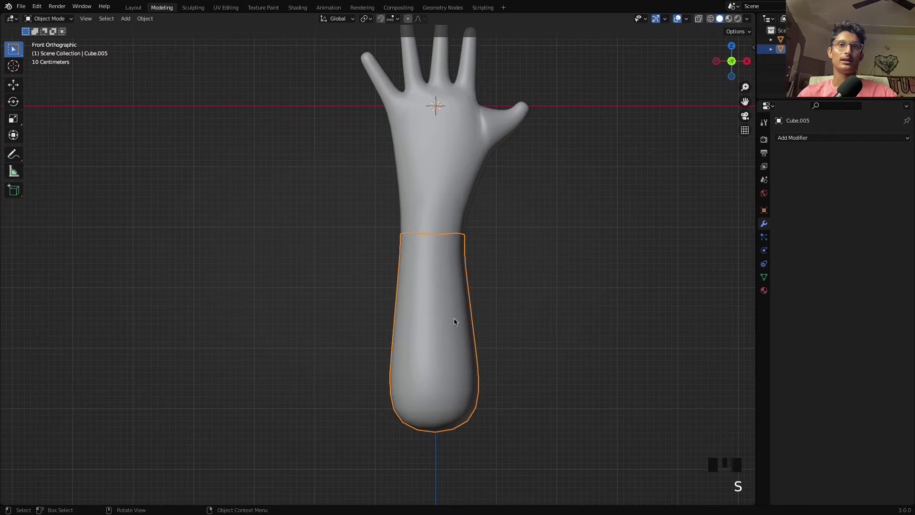
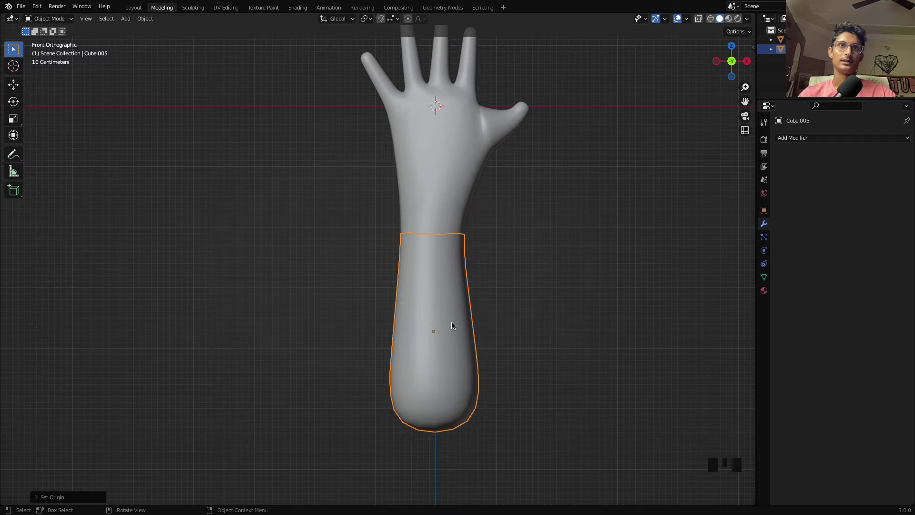
Scale all the sleeve's geometry up so it sits wider than the forearm, then inspect its top opening
{"action": "key", "text": "Tab"}
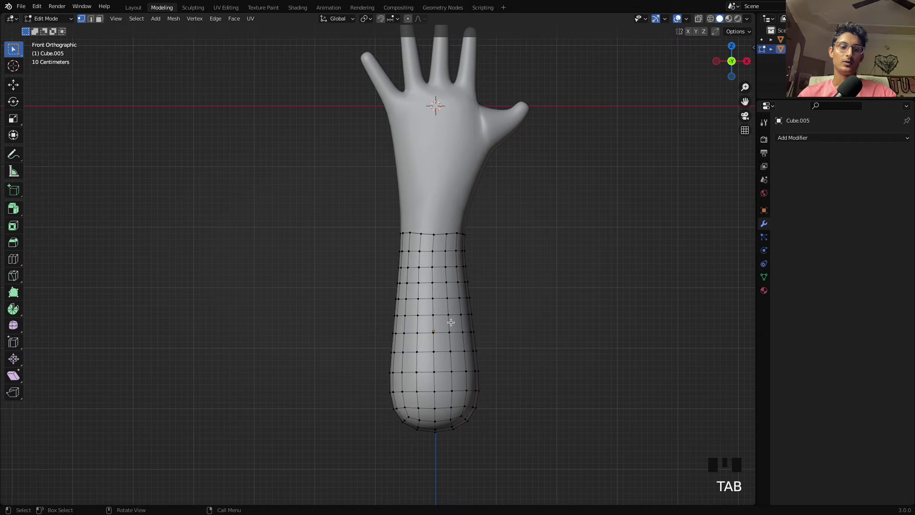
{"action": "key", "text": "a"}
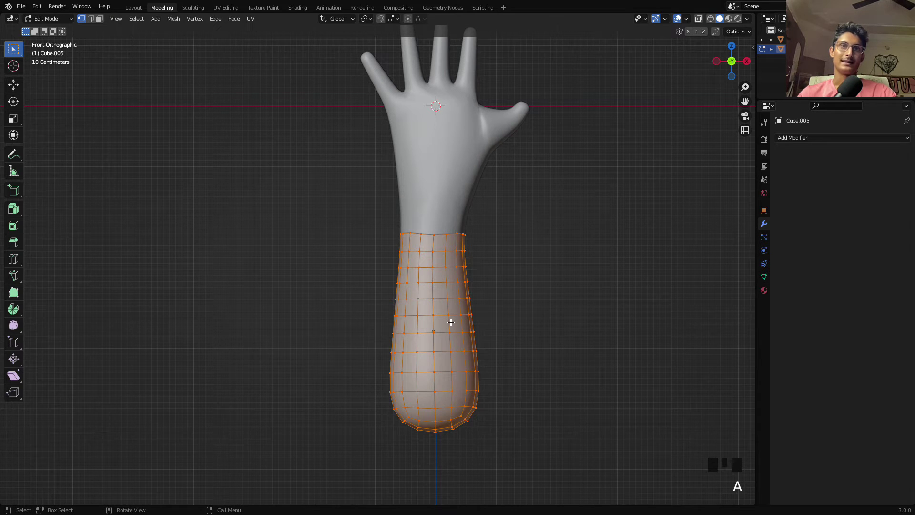
{"action": "key", "text": "s"}
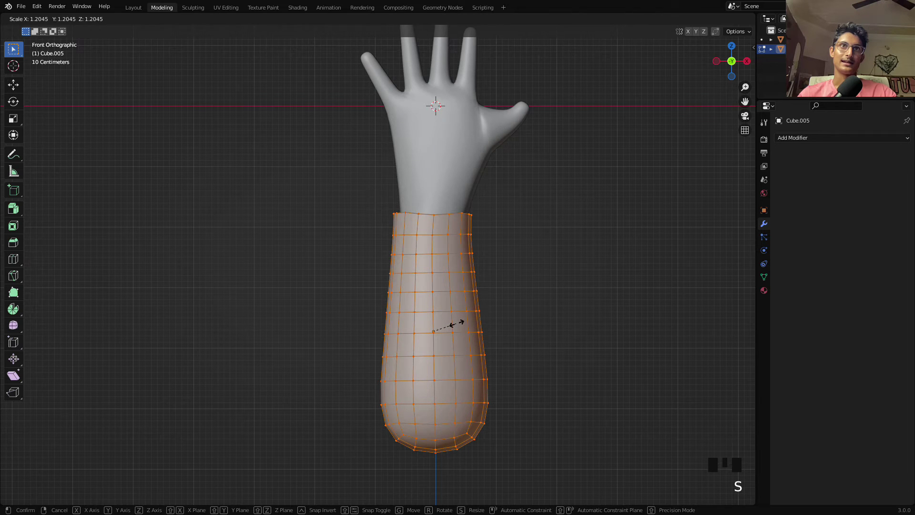
{"action": "left_click", "coordinate": [550, 261]}
{"action": "key", "text": "Tab"}
{"action": "left_click_drag", "start_coordinate": [520, 232], "coordinate": [523, 219]}
{"action": "left_click", "coordinate": [523, 219]}
{"action": "left_click_drag", "start_coordinate": [524, 216], "coordinate": [479, 273]}
{"action": "scroll", "scroll_direction": "up", "scroll_amount": 3}
{"action": "scroll", "scroll_direction": "up", "scroll_amount": 3}
{"action": "left_click_drag", "start_coordinate": [605, 327], "coordinate": [441, 234]}
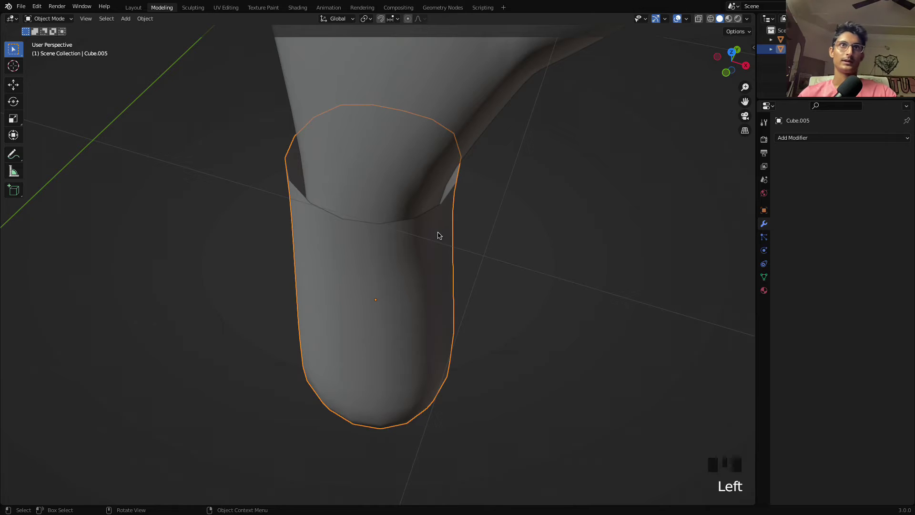
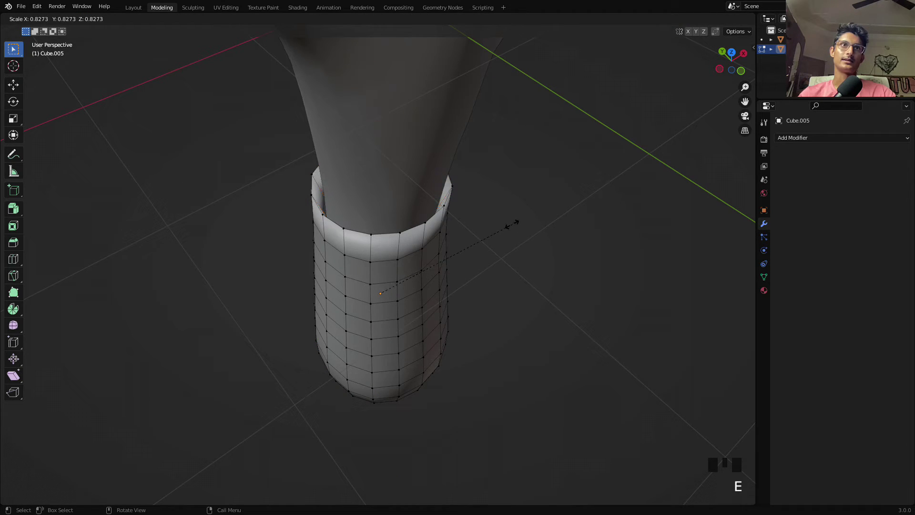
Extrude the sleeve's top rim inward along Z into a thick folded lip and return to Object Mode
{"action": "key", "text": "g"}
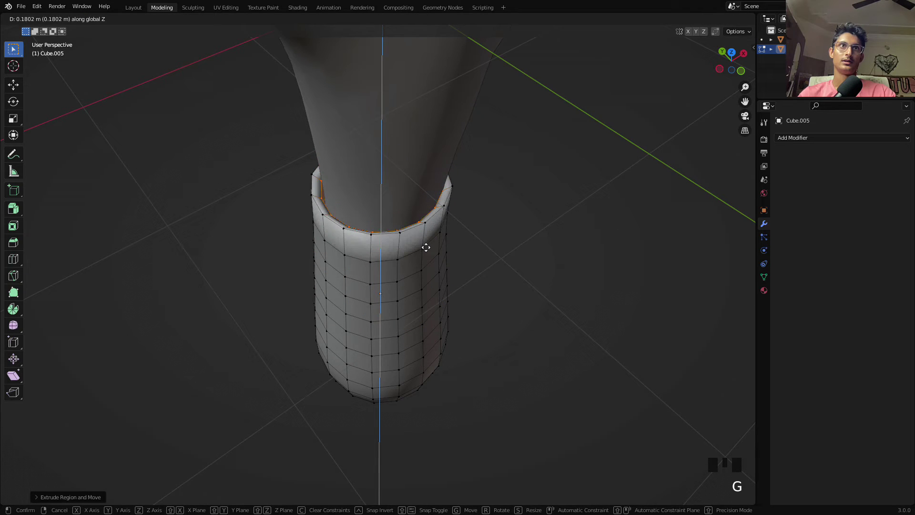
{"action": "left_click", "coordinate": [537, 205]}
{"action": "left_click_drag", "start_coordinate": [560, 196], "coordinate": [520, 168]}
{"action": "key", "text": "z"}
{"action": "key", "text": "z"}
{"action": "key", "text": "z"}
{"action": "key", "text": "Tab"}
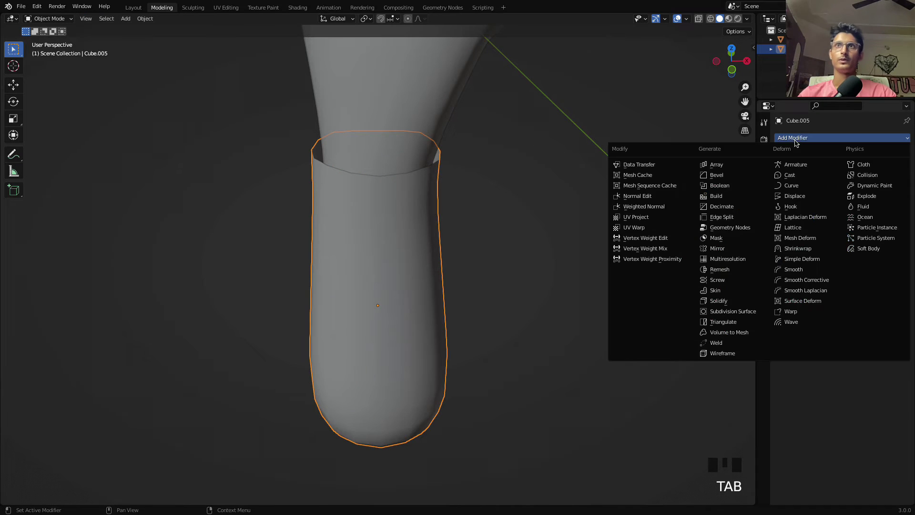
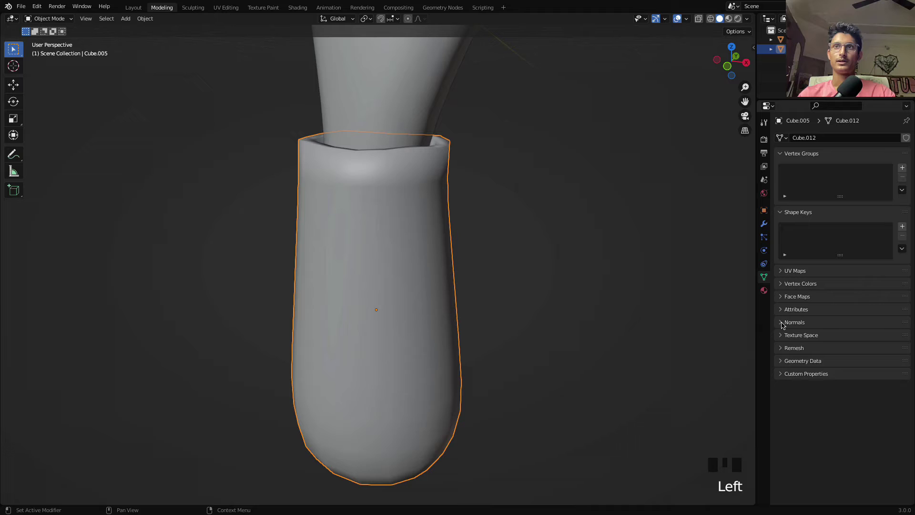
Enable Auto Smooth normals at 30° on the sleeve and check the result around the wrist
{"action": "left_click", "coordinate": [835, 339]}
{"action": "left_click", "coordinate": [572, 162]}
{"action": "left_click_drag", "start_coordinate": [468, 167], "coordinate": [359, 165]}
{"action": "scroll", "scroll_direction": "down", "scroll_amount": 3}
{"action": "left_click_drag", "start_coordinate": [471, 165], "coordinate": [425, 229]}
{"action": "left_click", "coordinate": [425, 229]}
{"action": "key", "text": "Tab"}
{"action": "key", "text": "Tab"}
Orbit around the whole arm to review the smooth sleeve, then select the hand object
{"action": "left_click", "coordinate": [531, 176]}
{"action": "left_click_drag", "start_coordinate": [534, 188], "coordinate": [455, 175]}
{"action": "scroll", "scroll_direction": "down", "scroll_amount": 3}
{"action": "left_click_drag", "start_coordinate": [357, 211], "coordinate": [385, 182]}
{"action": "scroll", "scroll_direction": "up", "scroll_amount": 3}
{"action": "scroll", "scroll_direction": "up", "scroll_amount": 3}
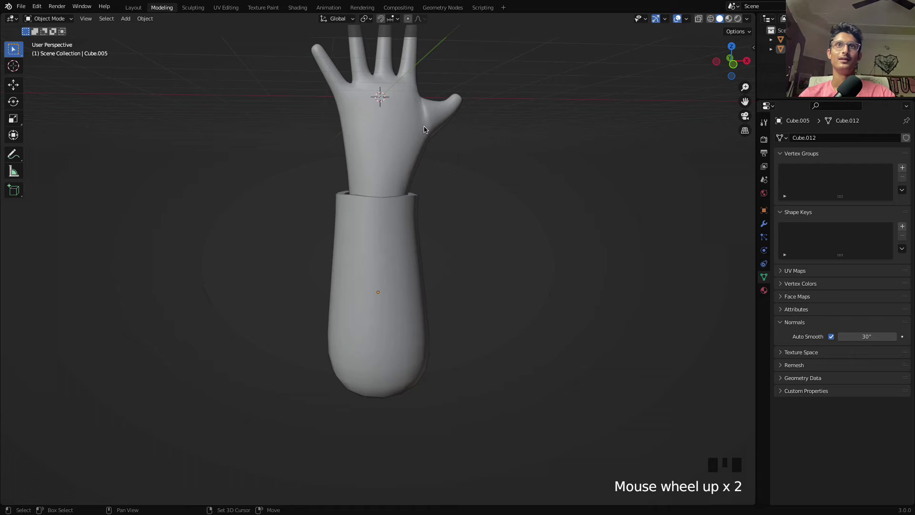
{"action": "left_click_drag", "start_coordinate": [428, 129], "coordinate": [502, 225]}
{"action": "scroll", "scroll_direction": "up", "scroll_amount": 3}
{"action": "left_click_drag", "start_coordinate": [523, 214], "coordinate": [430, 218]}
{"action": "scroll", "scroll_direction": "down", "scroll_amount": 3}
{"action": "left_click_drag", "start_coordinate": [428, 219], "coordinate": [398, 160]}
{"action": "left_click", "coordinate": [399, 160]}
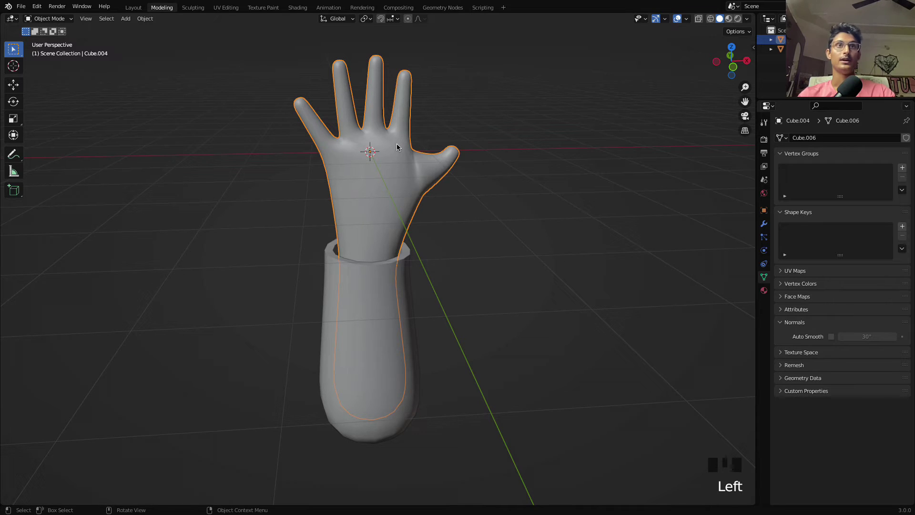
Enter Edit Mode on the hand to begin building the ring around the ring finger
{"action": "key", "text": "Tab"}
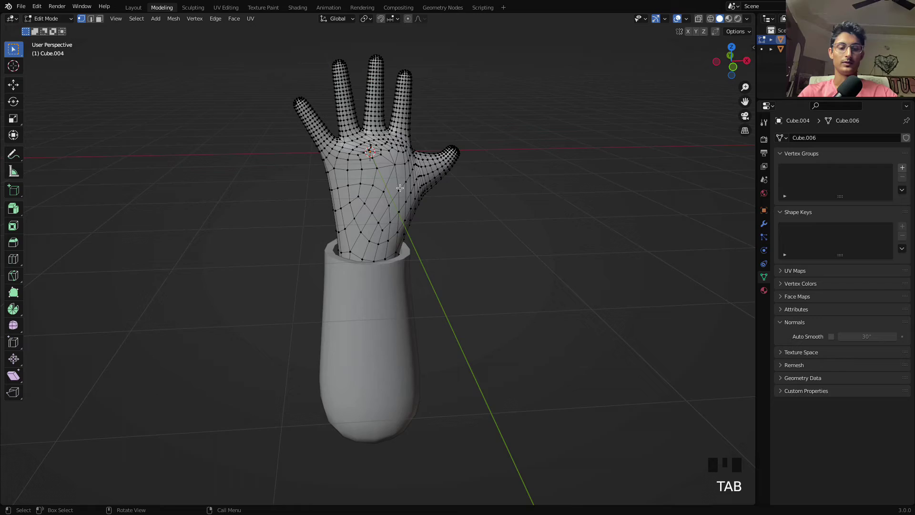
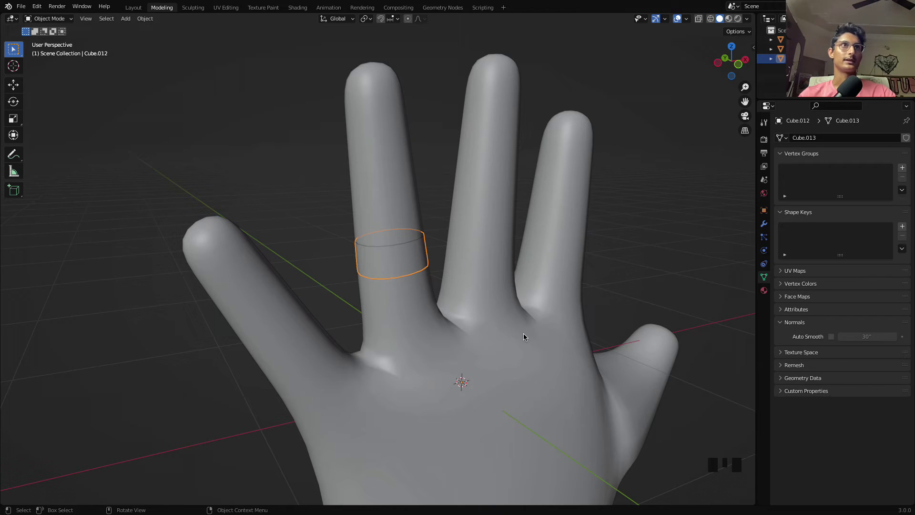
Enable Auto Smooth normals on the solidified ring band and inspect it on the finger
{"action": "double_click", "coordinate": [429, 260]}
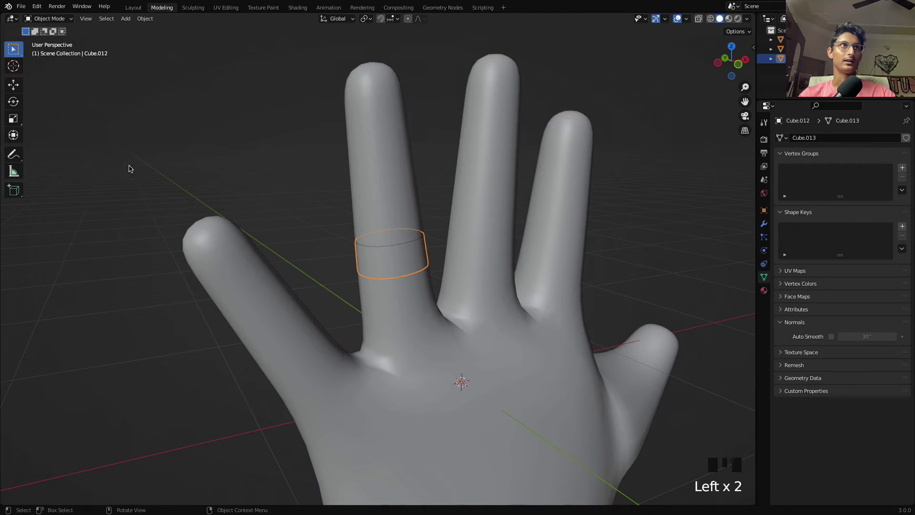
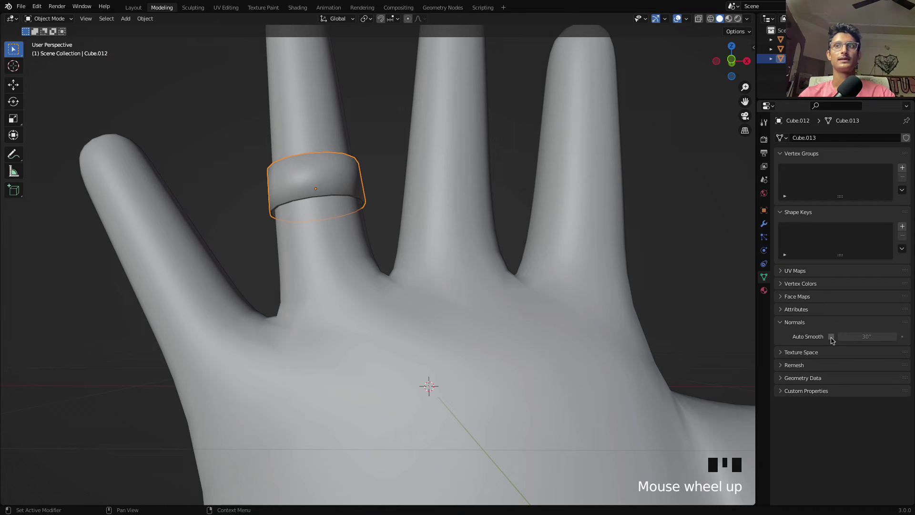
{"action": "left_click", "coordinate": [834, 339]}
{"action": "left_click", "coordinate": [683, 161]}
{"action": "scroll", "scroll_direction": "down", "scroll_amount": 3}
{"action": "left_click_drag", "start_coordinate": [423, 222], "coordinate": [481, 235]}
{"action": "scroll", "scroll_direction": "down", "scroll_amount": 3}
{"action": "scroll", "scroll_direction": "down", "scroll_amount": 3}
Move the view down to the forearm, select the sleeve tube and start sliding it lower along Z
{"action": "left_click_drag", "start_coordinate": [563, 435], "coordinate": [452, 292]}
{"action": "scroll", "scroll_direction": "down", "scroll_amount": 3}
{"action": "left_click_drag", "start_coordinate": [452, 292], "coordinate": [486, 219]}
{"action": "left_click", "coordinate": [486, 220]}
{"action": "scroll", "scroll_direction": "down", "scroll_amount": 3}
{"action": "left_click_drag", "start_coordinate": [525, 264], "coordinate": [473, 332]}
{"action": "left_click", "coordinate": [473, 332]}
{"action": "key", "text": "g"}
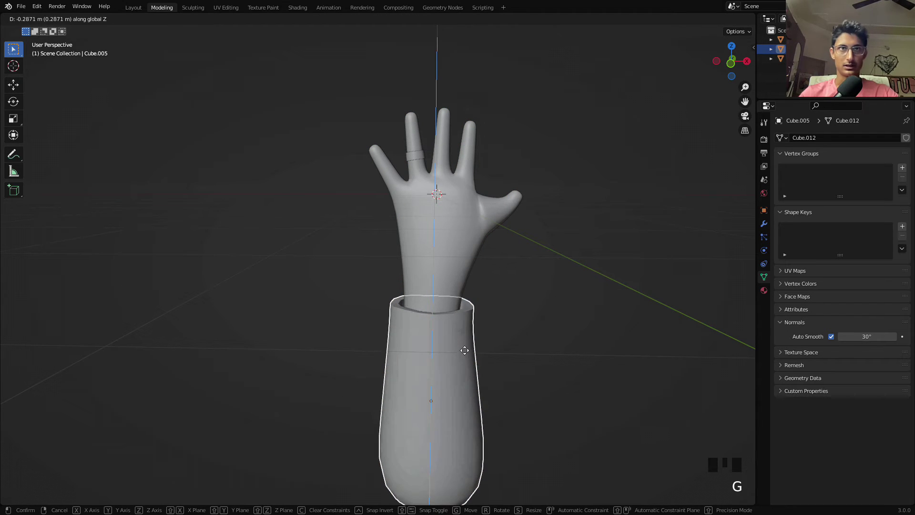
Confirm the lowered sleeve position, then check the hand's mesh topology in Edit Mode
{"action": "left_click", "coordinate": [521, 322]}
{"action": "left_click", "coordinate": [448, 274]}
{"action": "key", "text": "Tab"}
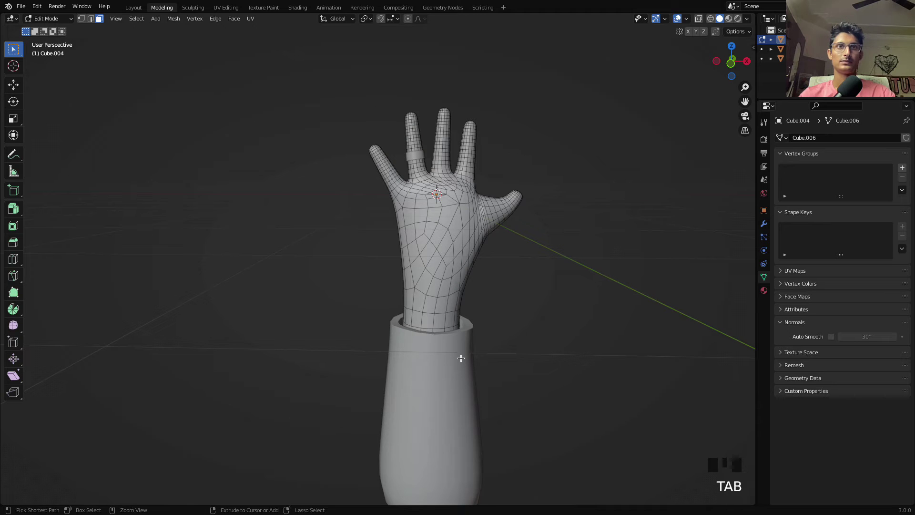
{"action": "key", "text": "z"}
{"action": "key", "text": "z"}
{"action": "key", "text": "z"}
{"action": "key", "text": "z"}
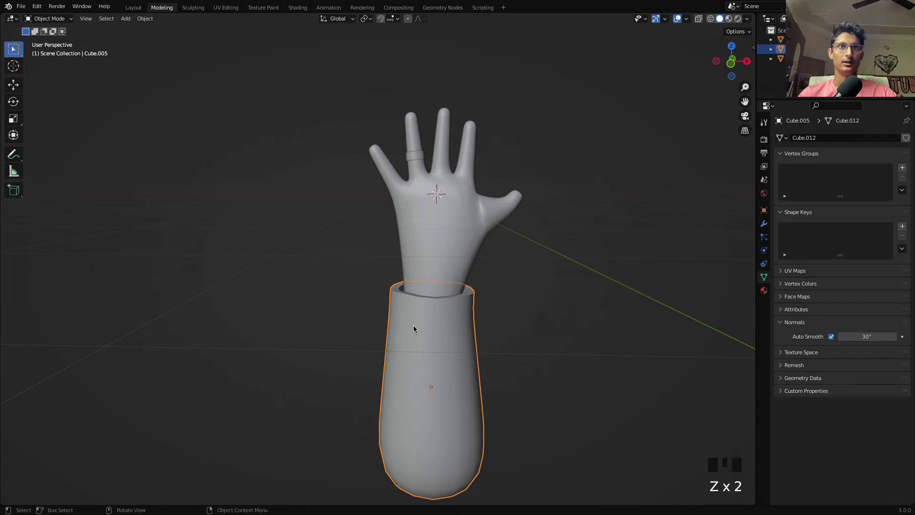
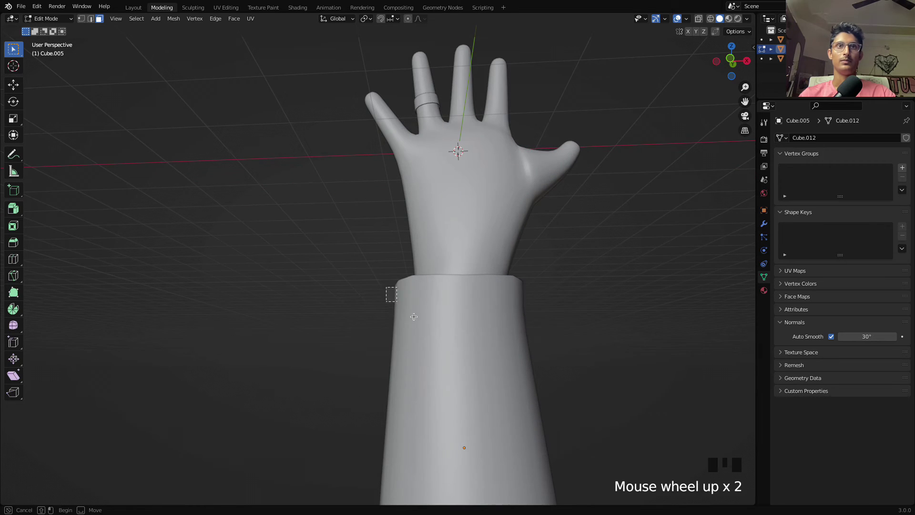
Select the sleeve and remove its Solidify modifier, leaving a single-walled tube up to the wrist
{"action": "left_click", "coordinate": [607, 365]}
{"action": "left_click_drag", "start_coordinate": [569, 382], "coordinate": [559, 328]}
{"action": "left_click", "coordinate": [558, 329]}
{"action": "key", "text": "Tab"}
{"action": "left_click", "coordinate": [449, 391]}
{"action": "left_click", "coordinate": [475, 355]}
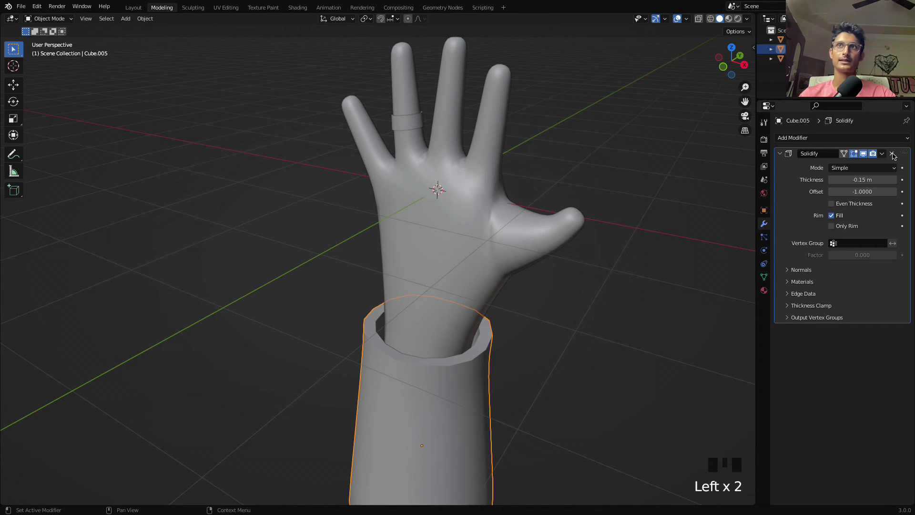
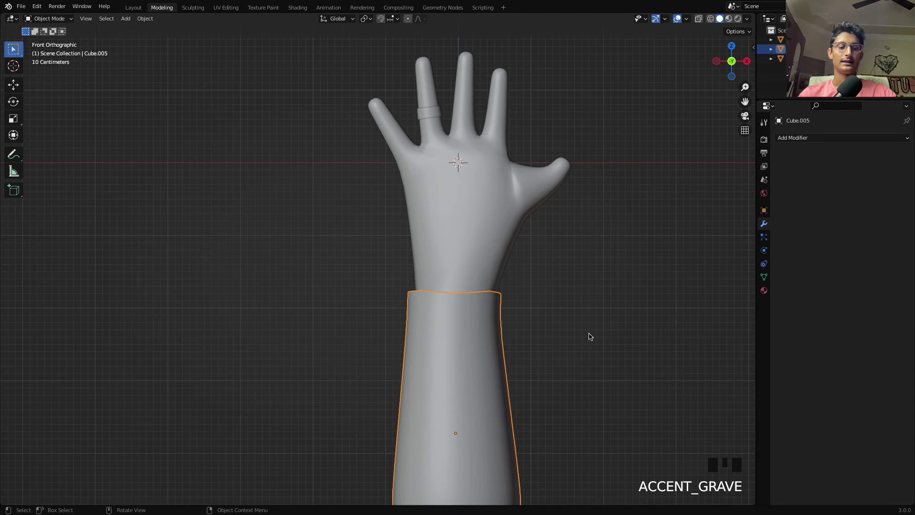
In Edit Mode duplicate the sleeve's top face rows and separate them into their own band object
{"action": "key", "text": "Tab"}
{"action": "key", "text": "alt+z"}
{"action": "left_click_drag", "start_coordinate": [545, 344], "coordinate": [488, 307]}
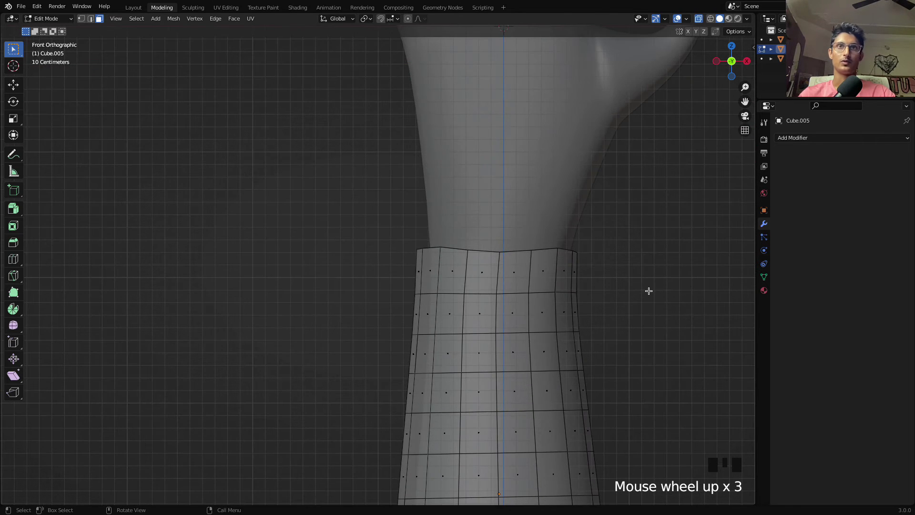
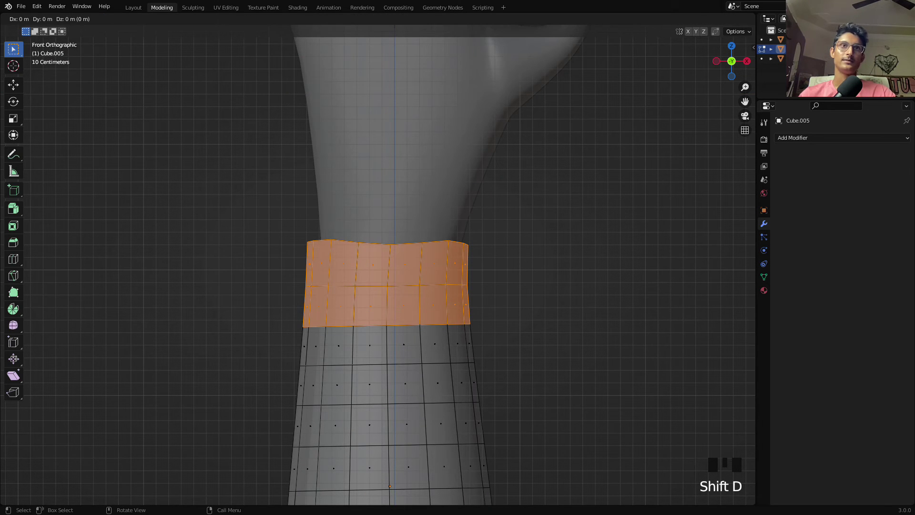
{"action": "key", "text": "p"}
{"action": "key", "text": "Tab"}
Select the new wrist band, set its origin to its geometry centre and orbit to view it
{"action": "left_click", "coordinate": [582, 250]}
{"action": "key", "text": "alt+z"}
{"action": "scroll", "scroll_direction": "down", "scroll_amount": 3}
{"action": "left_click_drag", "start_coordinate": [540, 288], "coordinate": [414, 266]}
{"action": "left_click", "coordinate": [414, 267]}
{"action": "left_click", "coordinate": [432, 282]}
{"action": "left_click_drag", "start_coordinate": [467, 273], "coordinate": [265, 48]}
{"action": "left_click", "coordinate": [265, 49]}
{"action": "left_click_drag", "start_coordinate": [475, 244], "coordinate": [437, 266]}
{"action": "scroll", "scroll_direction": "up", "scroll_amount": 3}
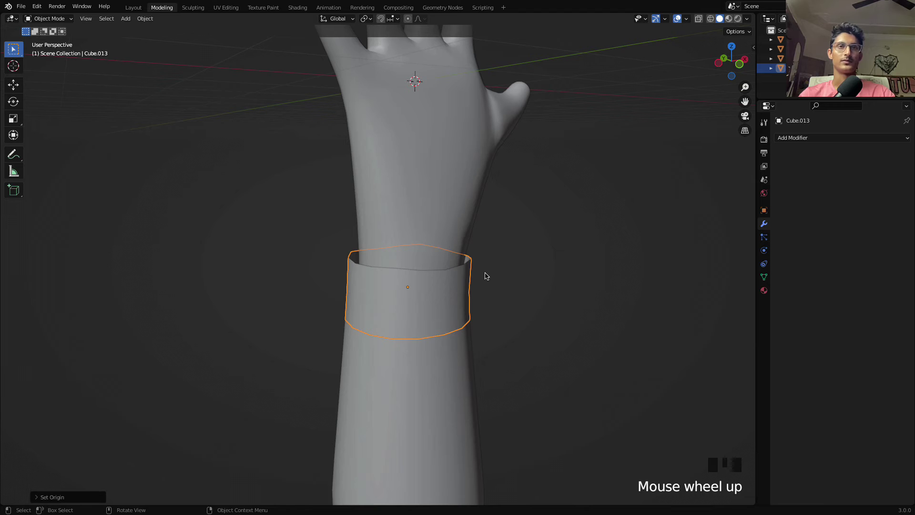
Scale the wrist band to fit and give it a Solidify modifier with 0.04 m thickness
{"action": "key", "text": "s"}
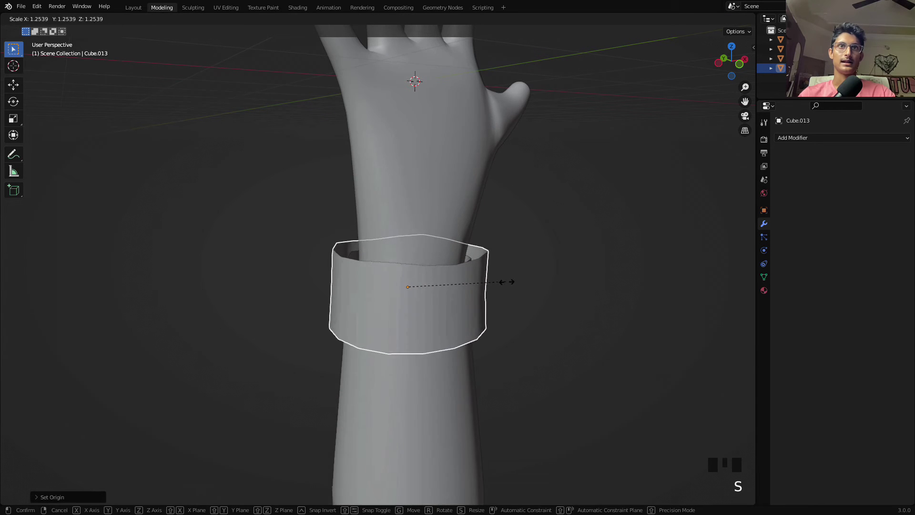
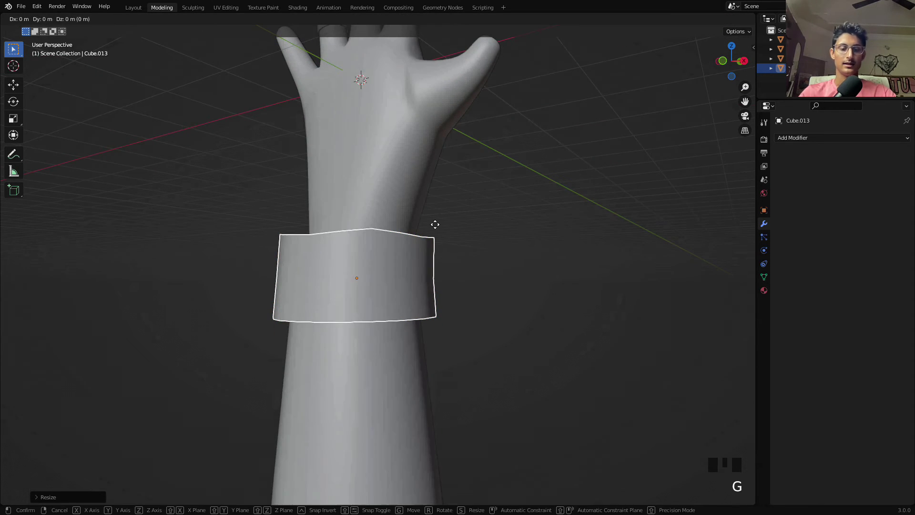
{"action": "key", "text": "s"}
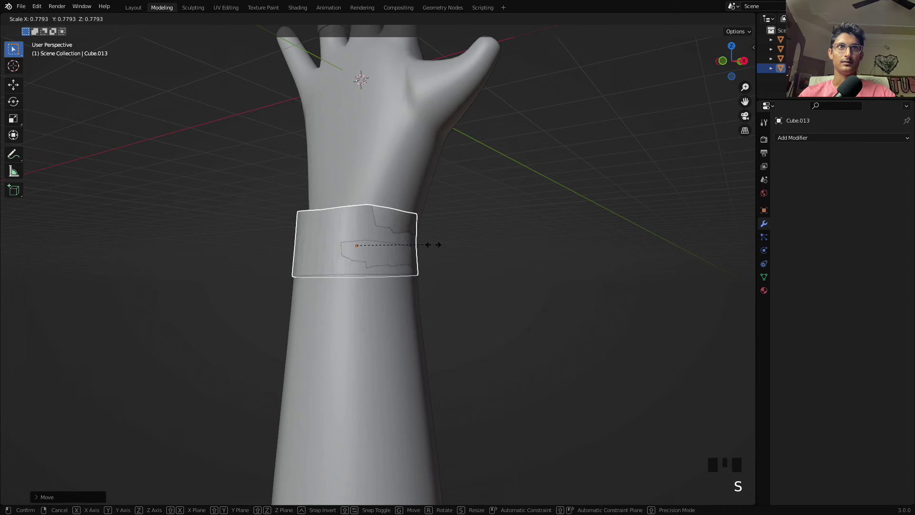
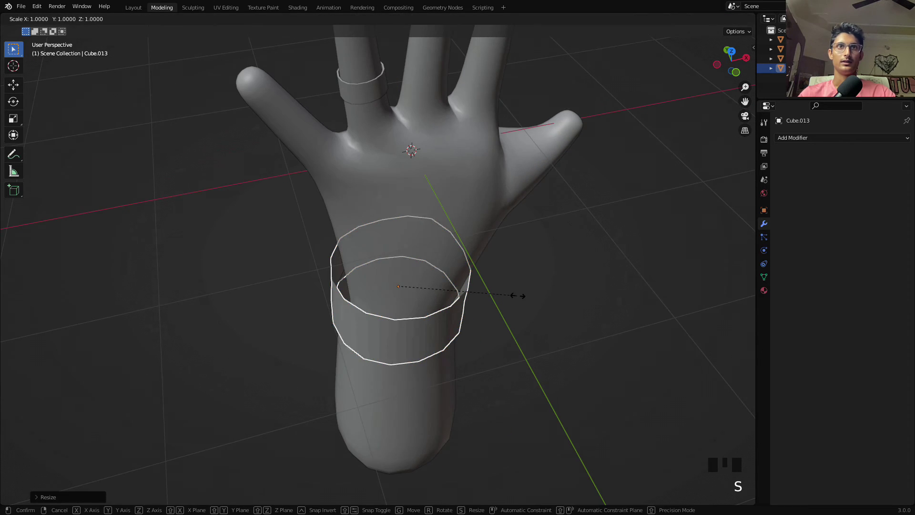
{"action": "left_click", "coordinate": [461, 320]}
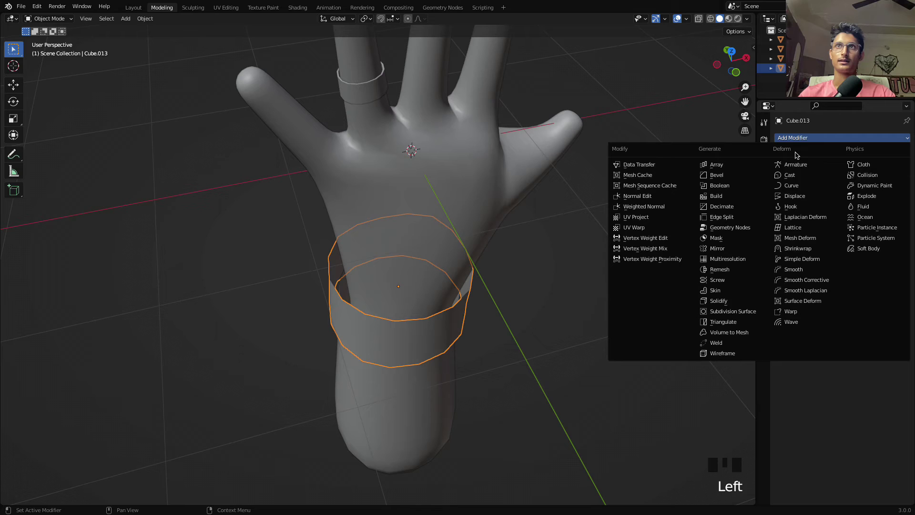
{"action": "left_click_drag", "start_coordinate": [742, 301], "coordinate": [526, 302]}
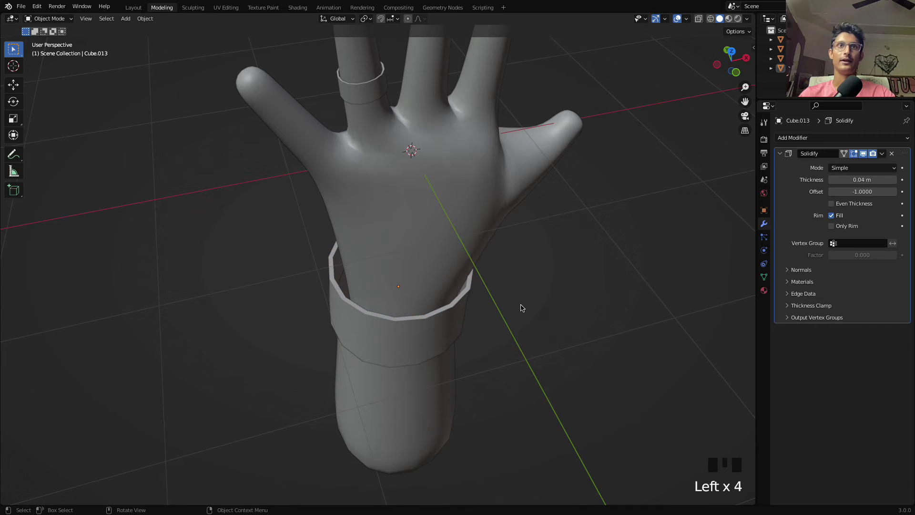
Flatten the band's geometry on Z into a thin strap and place the 3D cursor at its centre
{"action": "scroll", "scroll_direction": "down", "scroll_amount": 3}
{"action": "left_click_drag", "start_coordinate": [523, 322], "coordinate": [438, 227]}
{"action": "left_click", "coordinate": [438, 226]}
{"action": "key", "text": "Tab"}
{"action": "key", "text": "a"}
{"action": "key", "text": "s"}
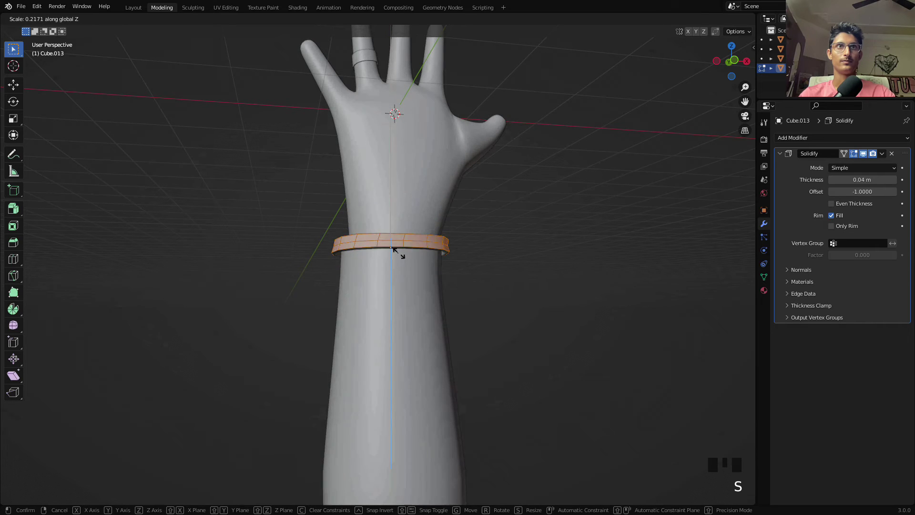
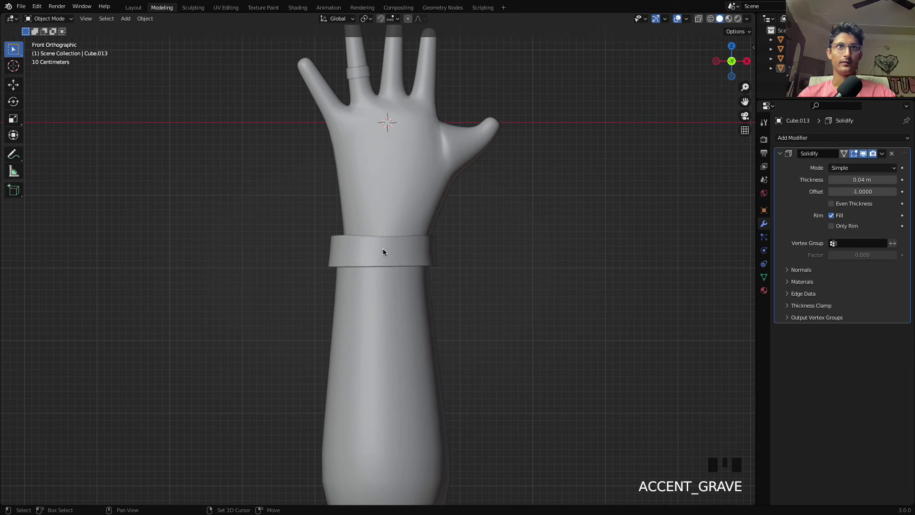
{"action": "right_click", "coordinate": [385, 250]}
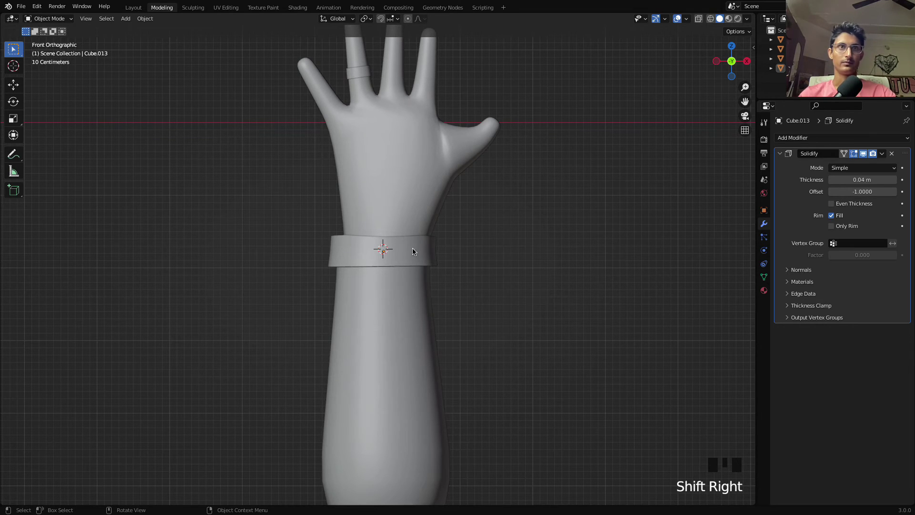
{"action": "scroll", "scroll_direction": "up", "scroll_amount": 3}
Fill Circle.001 into a face, extrude it thick and scale it as the watch face on the wristband
{"action": "key", "text": "shift+a"}
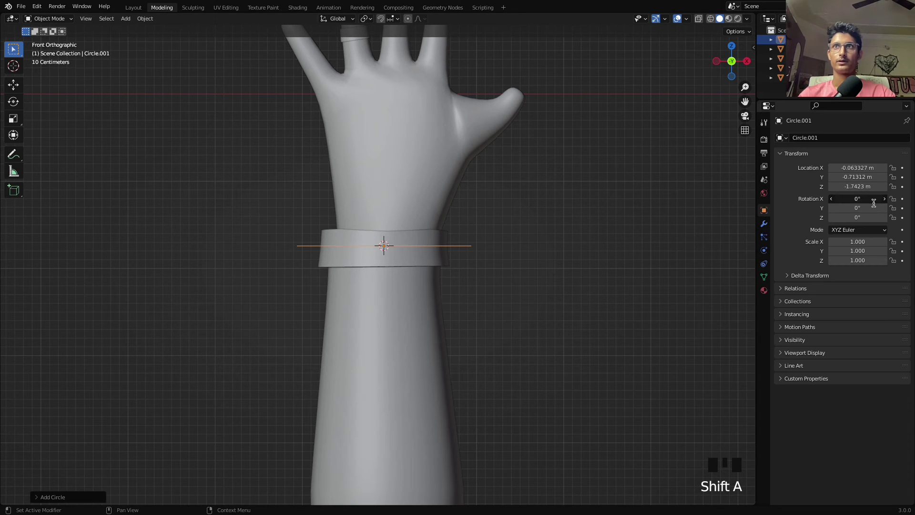
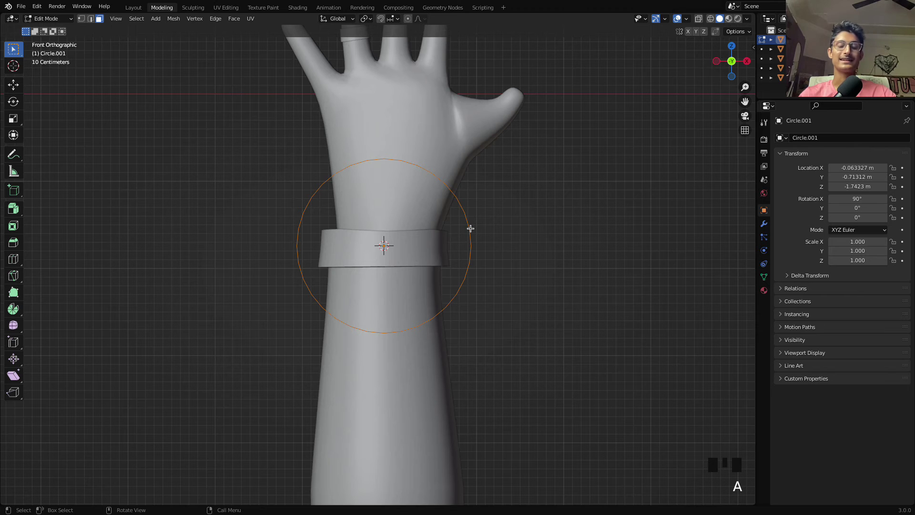
{"action": "key", "text": "f"}
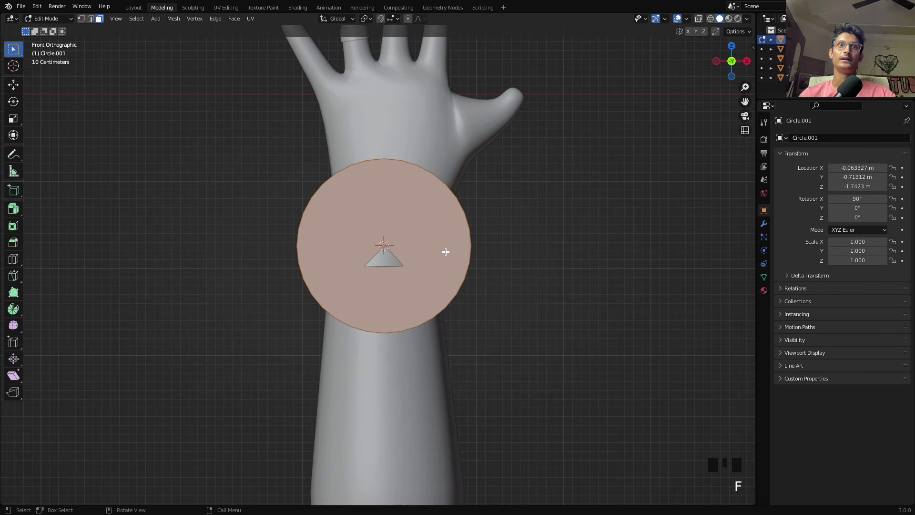
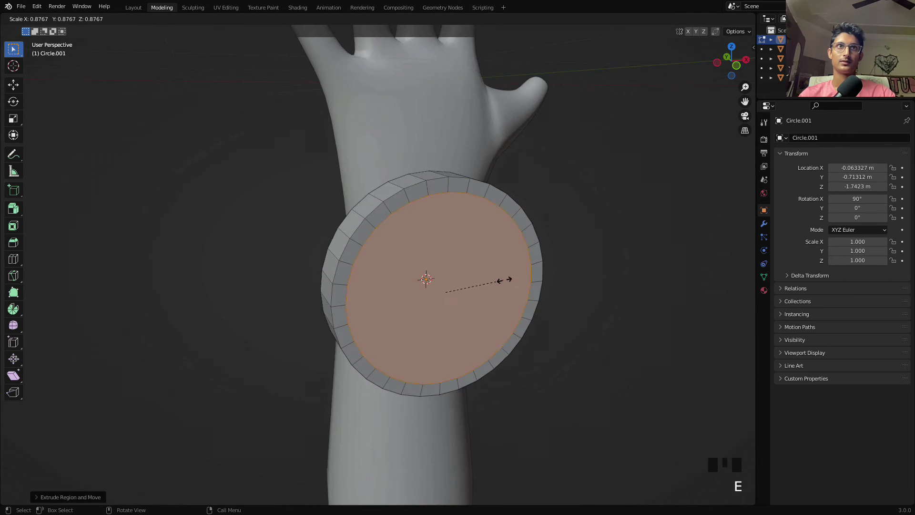
{"action": "key", "text": "e"}
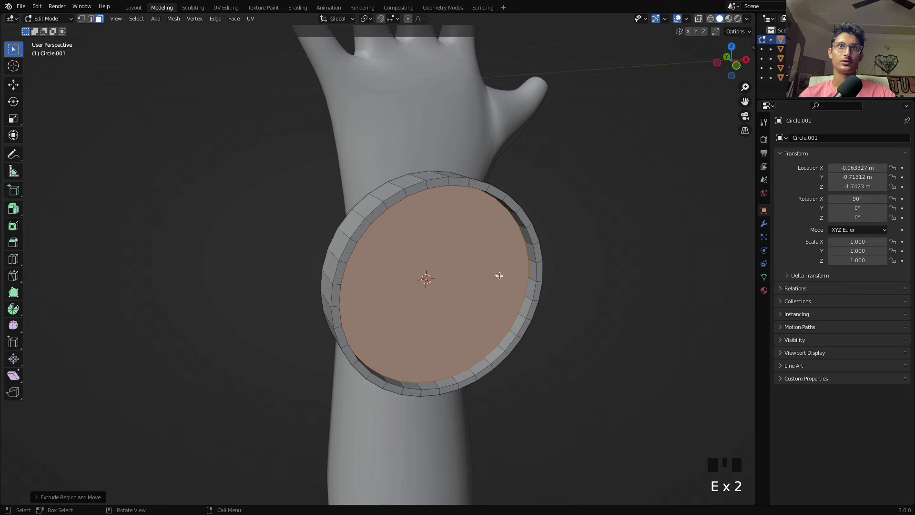
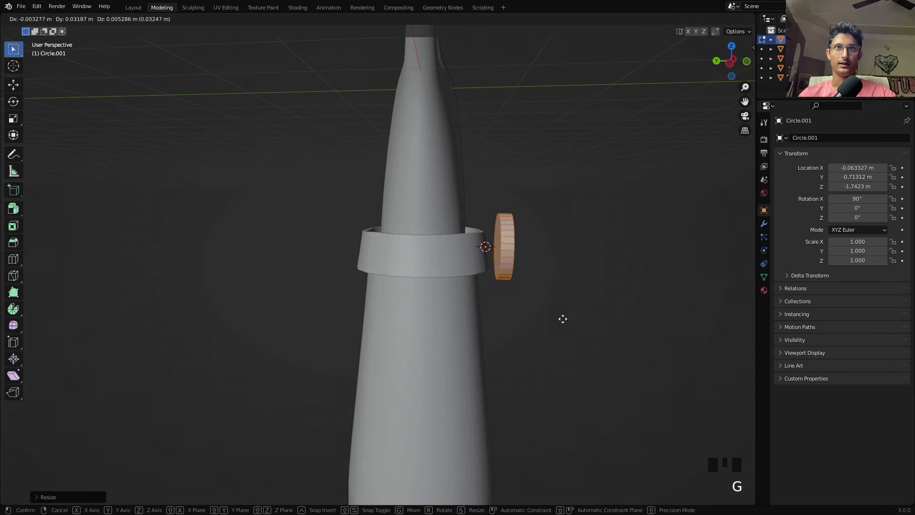
{"action": "left_click", "coordinate": [629, 281]}
{"action": "key", "text": "Tab"}
{"action": "left_click", "coordinate": [639, 260]}
Orbit and zoom around the hand to check the watch placement from all sides
{"action": "scroll", "scroll_direction": "down", "scroll_amount": 3}
{"action": "left_click_drag", "start_coordinate": [631, 271], "coordinate": [540, 243]}
{"action": "scroll", "scroll_direction": "down", "scroll_amount": 3}
{"action": "left_click_drag", "start_coordinate": [548, 258], "coordinate": [434, 206]}
{"action": "scroll", "scroll_direction": "up", "scroll_amount": 3}
{"action": "scroll", "scroll_direction": "up", "scroll_amount": 3}
{"action": "left_click_drag", "start_coordinate": [532, 199], "coordinate": [567, 252]}
{"action": "scroll", "scroll_direction": "down", "scroll_amount": 3}
{"action": "left_click_drag", "start_coordinate": [565, 264], "coordinate": [545, 249]}
{"action": "scroll", "scroll_direction": "down", "scroll_amount": 3}
{"action": "left_click_drag", "start_coordinate": [566, 280], "coordinate": [338, 197]}
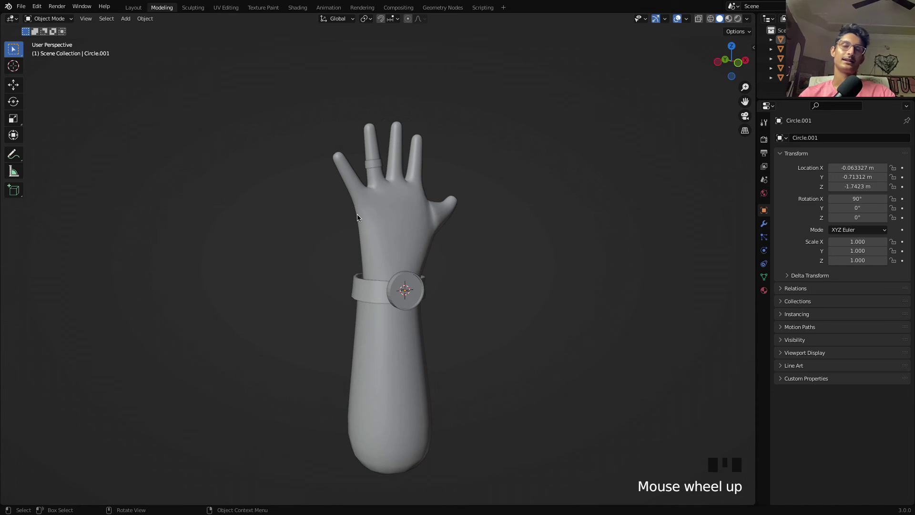
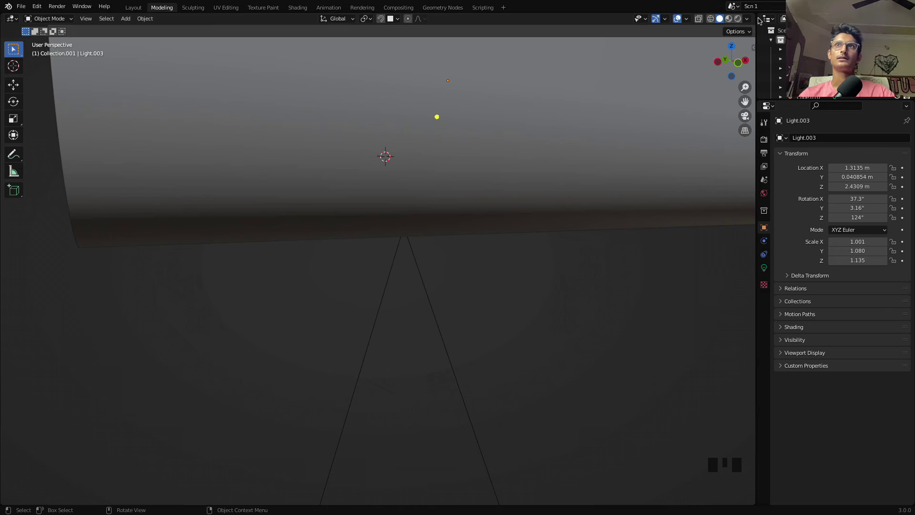
{"action": "scroll", "scroll_direction": "down", "scroll_amount": 3}
{"action": "left_click_drag", "start_coordinate": [230, 277], "coordinate": [389, 207]}
{"action": "scroll", "scroll_direction": "up", "scroll_amount": 3}
{"action": "left_click", "coordinate": [741, 23]}
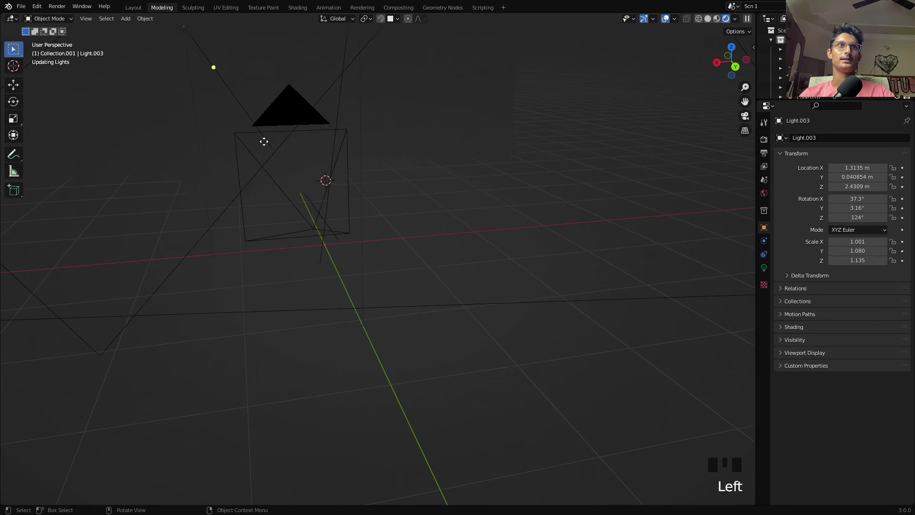
{"action": "scroll", "scroll_direction": "up", "scroll_amount": 3}
{"action": "left_click_drag", "start_coordinate": [444, 229], "coordinate": [690, 254]}
{"action": "scroll", "scroll_direction": "down", "scroll_amount": 3}
{"action": "scroll", "scroll_direction": "down", "scroll_amount": 3}
{"action": "scroll", "scroll_direction": "down", "scroll_amount": 3}
{"action": "scroll", "scroll_direction": "down", "scroll_amount": 3}
{"action": "scroll", "scroll_direction": "down", "scroll_amount": 3}
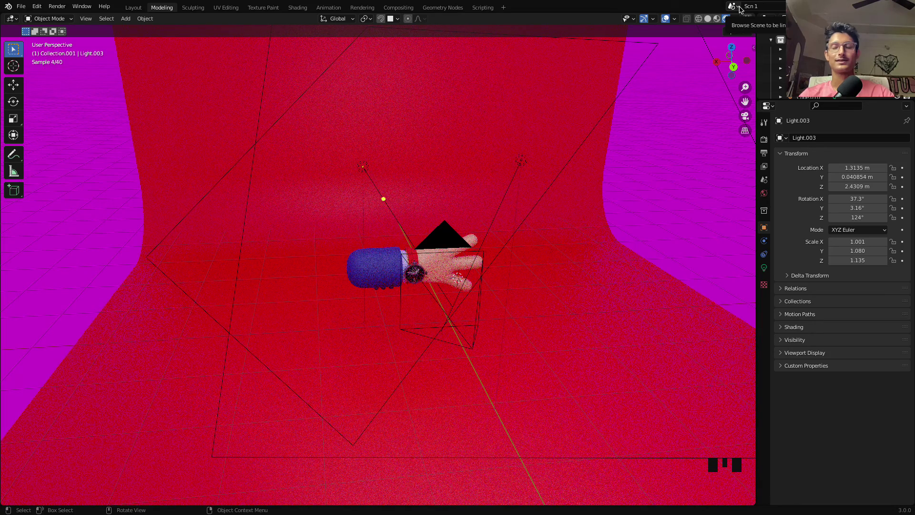
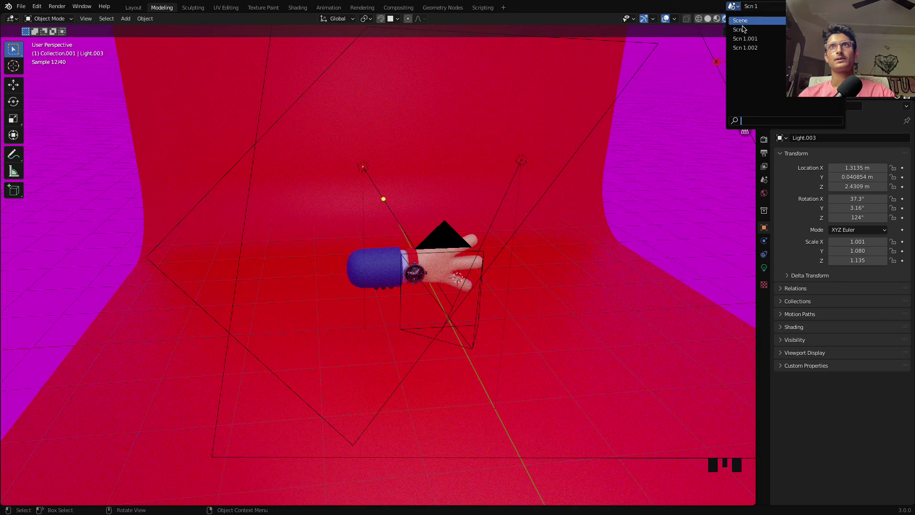
{"action": "scroll", "scroll_direction": "down", "scroll_amount": 3}
{"action": "left_click_drag", "start_coordinate": [630, 262], "coordinate": [457, 392]}
{"action": "left_click", "coordinate": [457, 392]}
{"action": "left_click_drag", "start_coordinate": [538, 323], "coordinate": [722, 20]}
{"action": "left_click", "coordinate": [723, 20]}
{"action": "left_click", "coordinate": [399, 256]}
{"action": "left_click", "coordinate": [376, 388]}
{"action": "key", "text": "g"}
{"action": "left_click_drag", "start_coordinate": [439, 250], "coordinate": [619, 280]}
{"action": "left_click", "coordinate": [619, 281]}
{"action": "left_click_drag", "start_coordinate": [636, 243], "coordinate": [575, 250]}
{"action": "scroll", "scroll_direction": "down", "scroll_amount": 3}
From top view, place the 3D cursor beside the hand and switch the viewport to rendered shading
{"action": "key", "text": "`"}
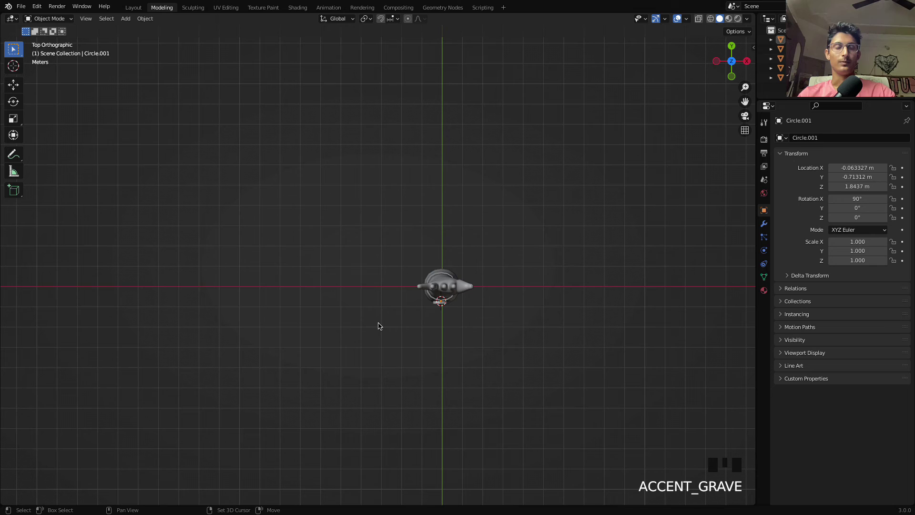
{"action": "right_click", "coordinate": [380, 321]}
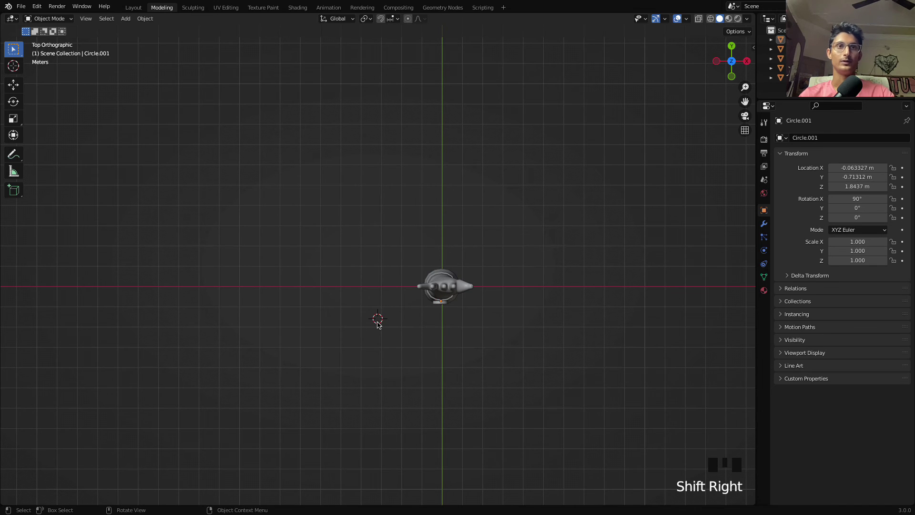
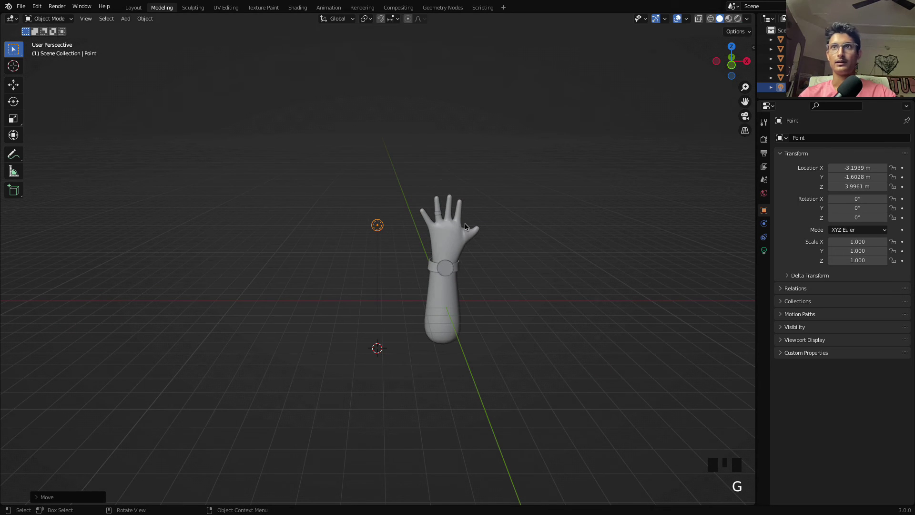
{"action": "left_click", "coordinate": [606, 243]}
{"action": "left_click", "coordinate": [378, 217]}
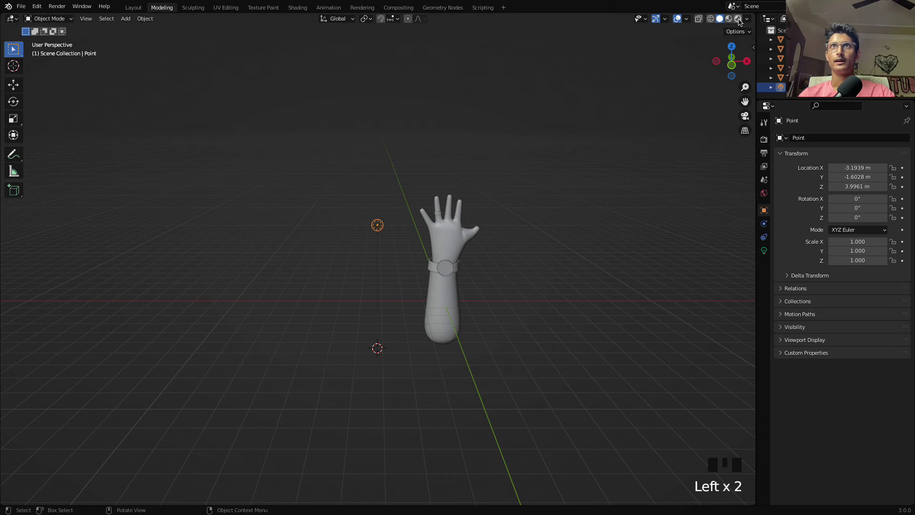
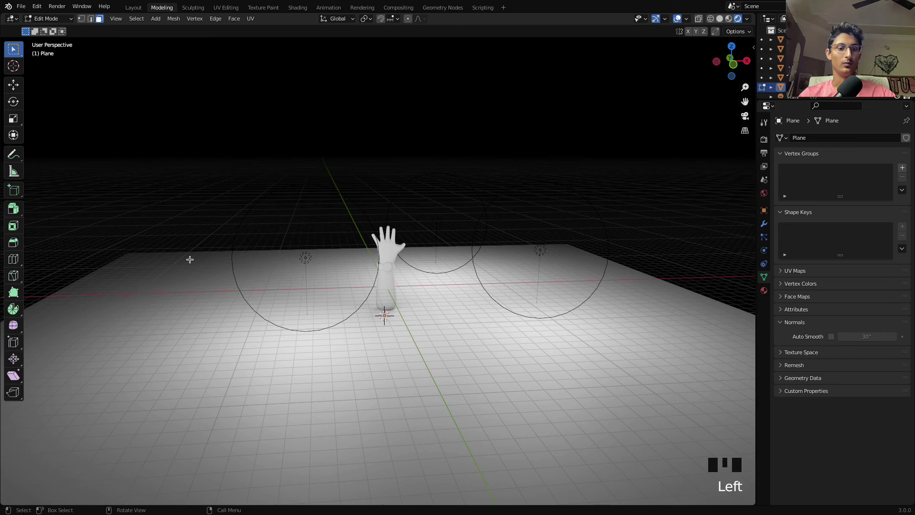
Extrude the floor's back edge up into a wall with a bevelled, rounded corner
{"action": "key", "text": "2"}
{"action": "left_click", "coordinate": [177, 252]}
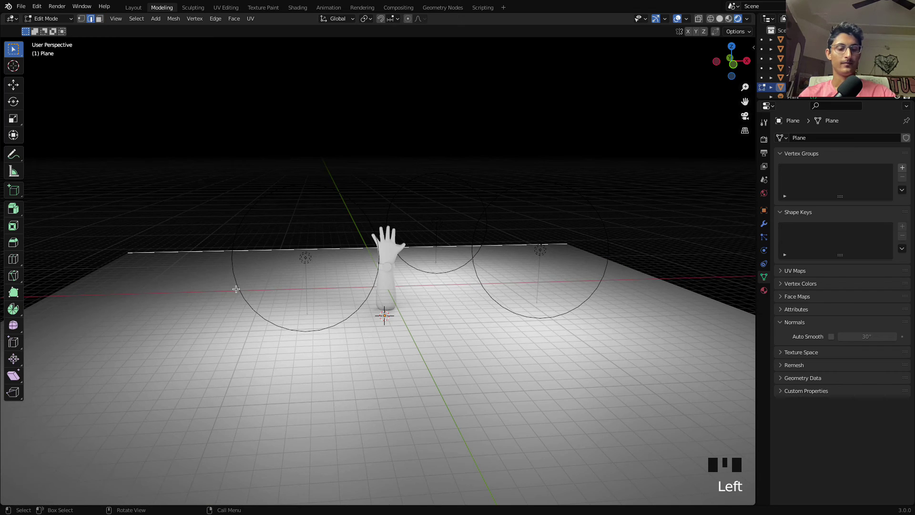
{"action": "key", "text": "e"}
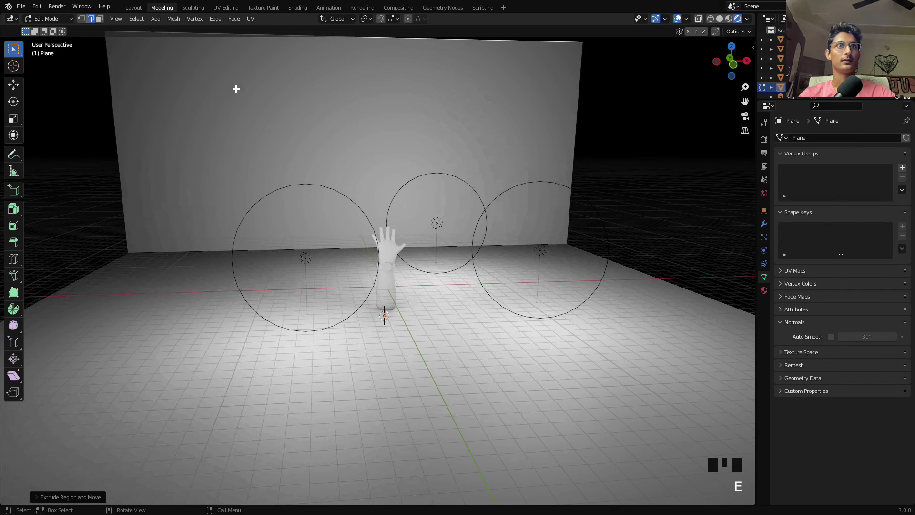
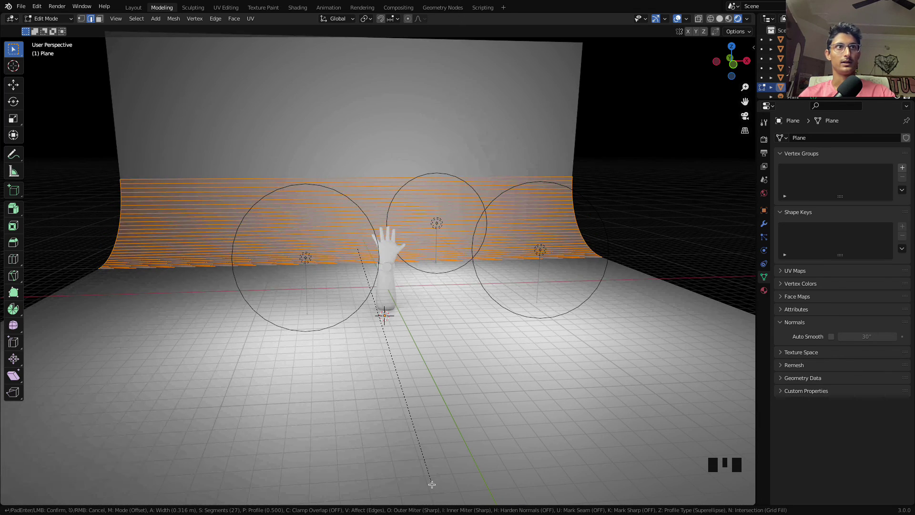
{"action": "left_click", "coordinate": [668, 205]}
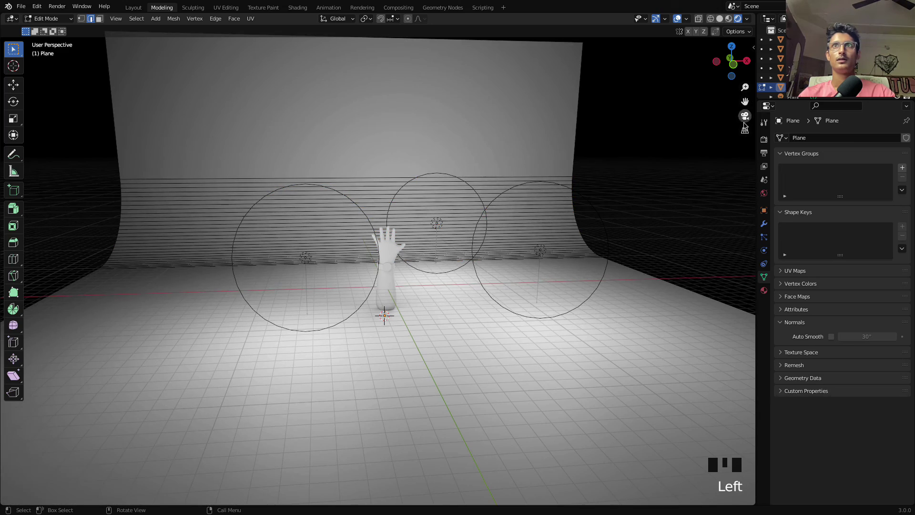
Switch the view to orthographic projection and bring up the Add menu for the next object
{"action": "left_click", "coordinate": [743, 122]}
{"action": "left_click", "coordinate": [743, 125]}
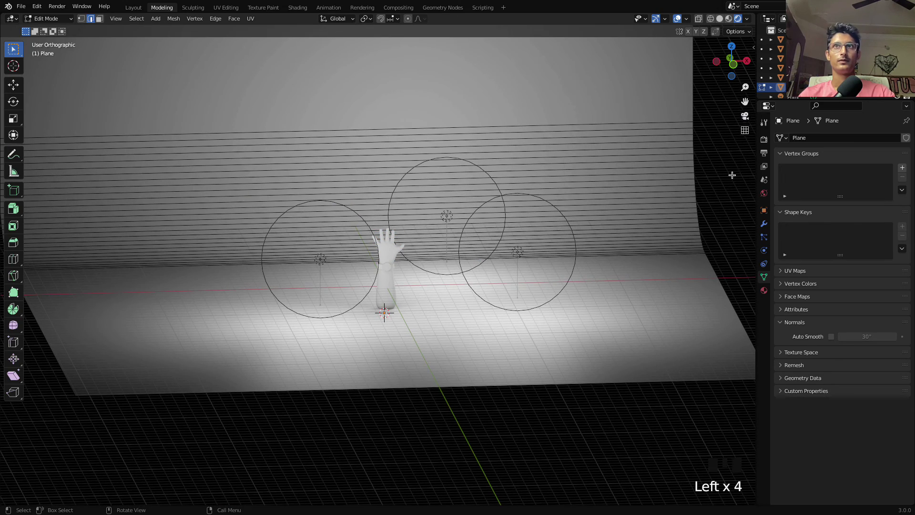
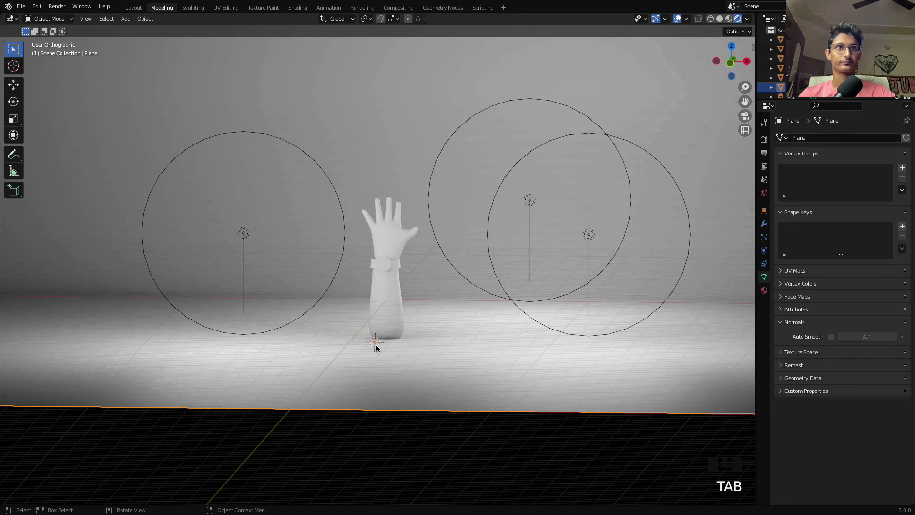
{"action": "left_click", "coordinate": [496, 365]}
{"action": "scroll", "scroll_direction": "down", "scroll_amount": 3}
{"action": "left_click", "coordinate": [473, 384]}
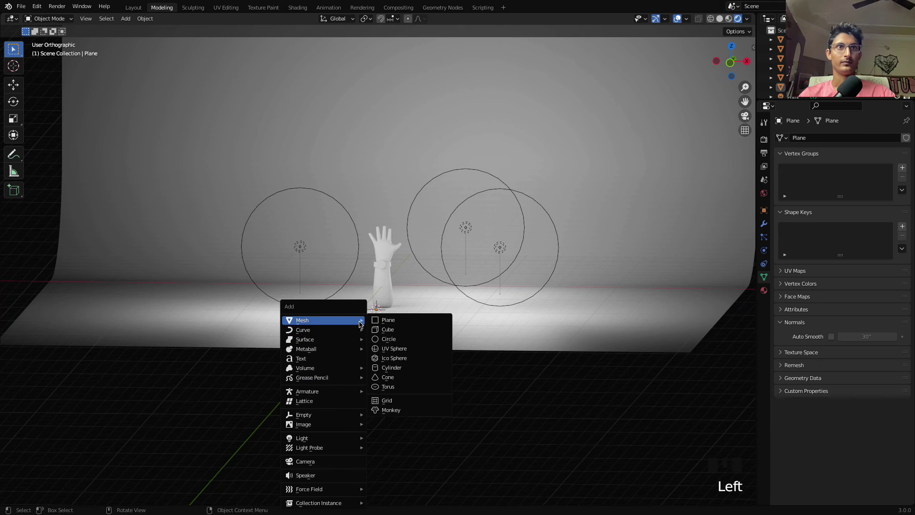
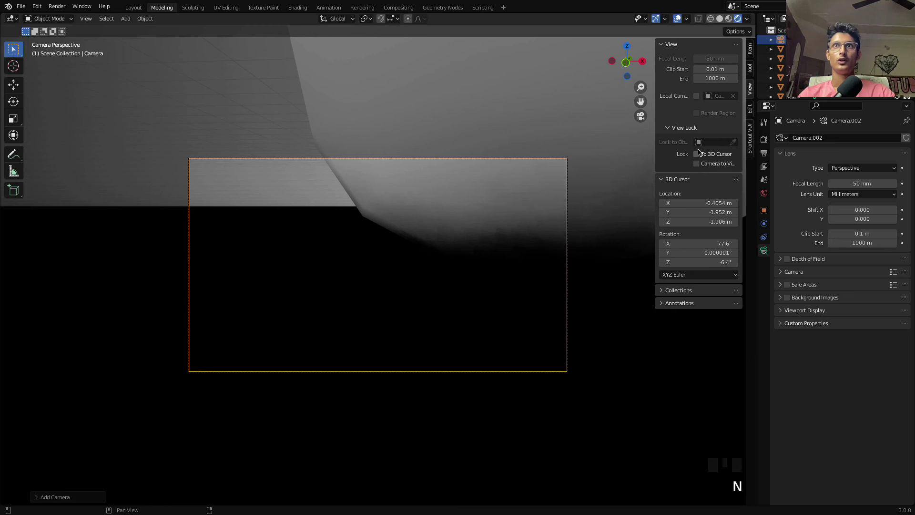
Move the locked camera to frame the hand against the backdrop, then select the hand model
{"action": "left_click_drag", "start_coordinate": [701, 156], "coordinate": [459, 217]}
{"action": "left_click_drag", "start_coordinate": [459, 218], "coordinate": [453, 277]}
{"action": "scroll", "scroll_direction": "down", "scroll_amount": 3}
{"action": "left_click_drag", "start_coordinate": [466, 227], "coordinate": [481, 224]}
{"action": "scroll", "scroll_direction": "down", "scroll_amount": 3}
{"action": "left_click_drag", "start_coordinate": [471, 209], "coordinate": [477, 243]}
{"action": "left_click", "coordinate": [422, 238]}
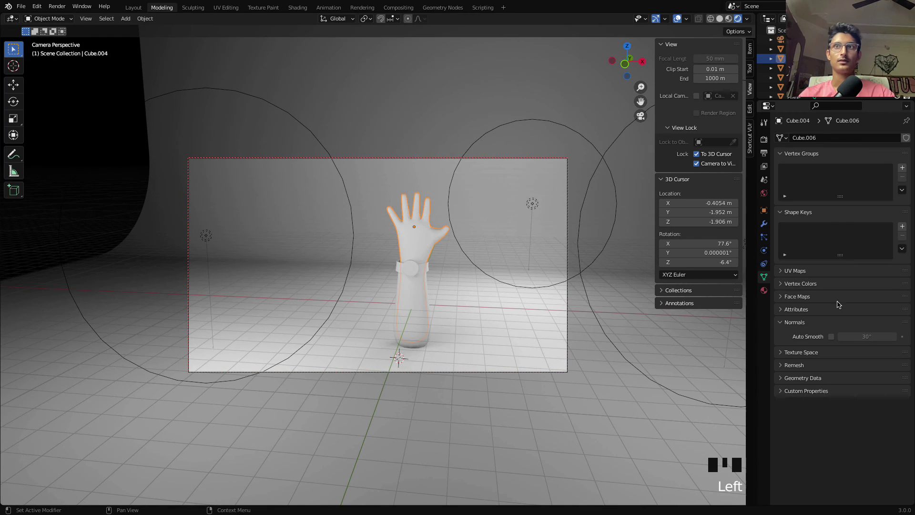
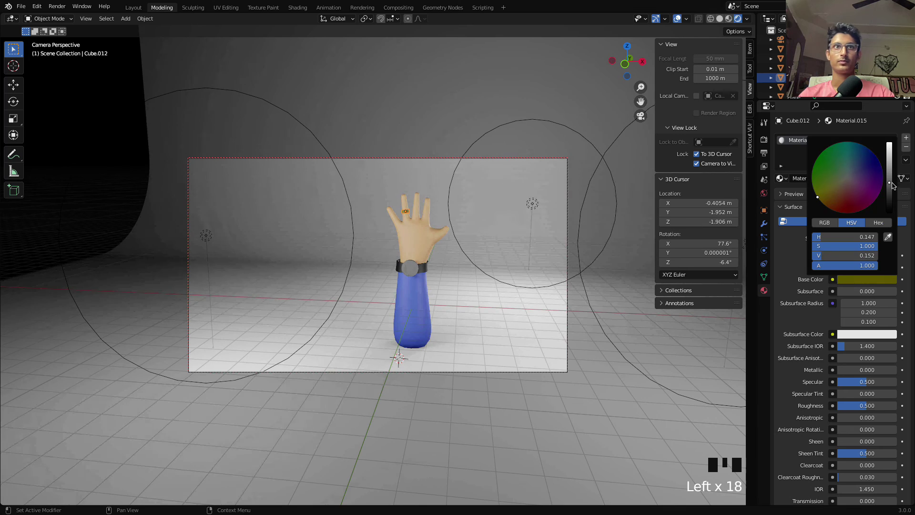
Finish the Base Color choice and inspect the skin-toned hand and blue sleeve through the camera
{"action": "left_click", "coordinate": [126, 198]}
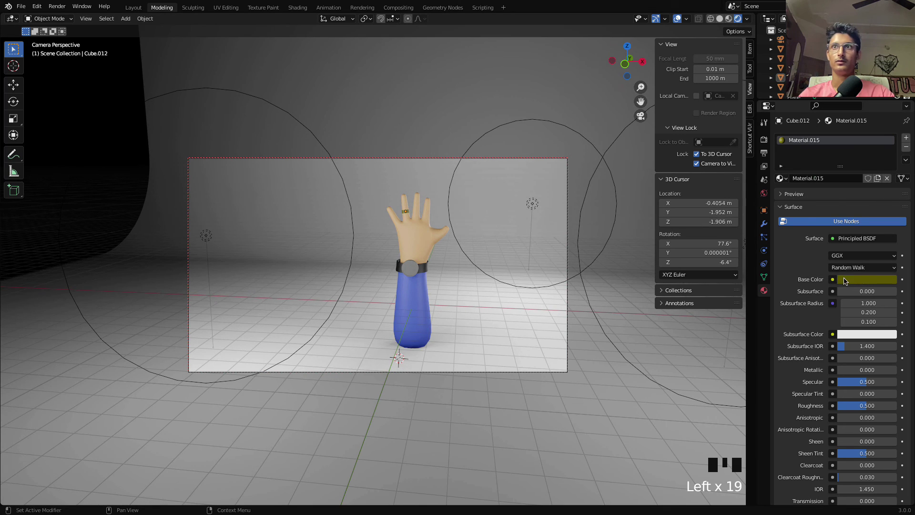
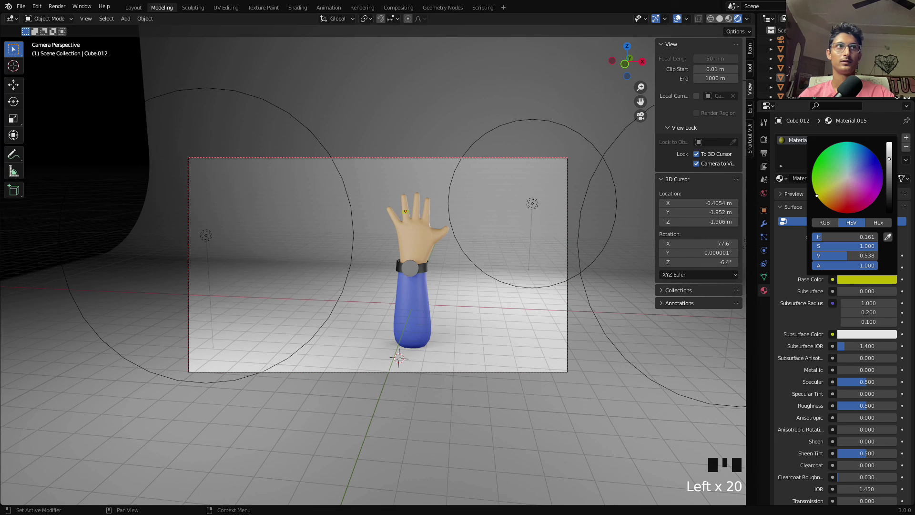
{"action": "left_click", "coordinate": [492, 411]}
{"action": "scroll", "scroll_direction": "up", "scroll_amount": 3}
{"action": "left_click_drag", "start_coordinate": [466, 203], "coordinate": [469, 229]}
{"action": "scroll", "scroll_direction": "down", "scroll_amount": 3}
{"action": "left_click_drag", "start_coordinate": [479, 229], "coordinate": [376, 238]}
Orbit and zoom to check the dark watch and coloured parts against the backdrop
{"action": "scroll", "scroll_direction": "up", "scroll_amount": 3}
{"action": "left_click_drag", "start_coordinate": [388, 246], "coordinate": [381, 237]}
{"action": "scroll", "scroll_direction": "down", "scroll_amount": 3}
{"action": "scroll", "scroll_direction": "up", "scroll_amount": 3}
{"action": "scroll", "scroll_direction": "down", "scroll_amount": 3}
{"action": "left_click_drag", "start_coordinate": [421, 260], "coordinate": [451, 262]}
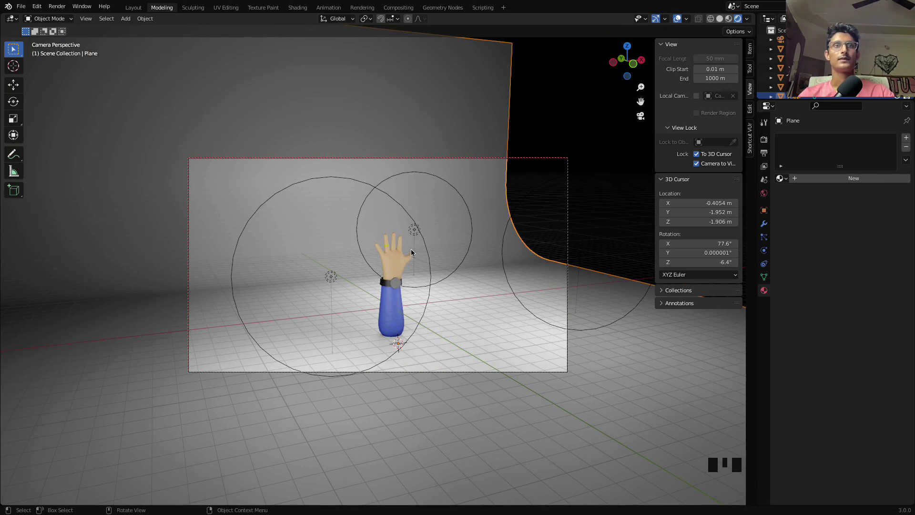
Reframe the locked camera closer so the coloured hand sits centred before the backdrop
{"action": "left_click_drag", "start_coordinate": [482, 243], "coordinate": [503, 235]}
{"action": "scroll", "scroll_direction": "up", "scroll_amount": 3}
{"action": "left_click_drag", "start_coordinate": [512, 228], "coordinate": [628, 74]}
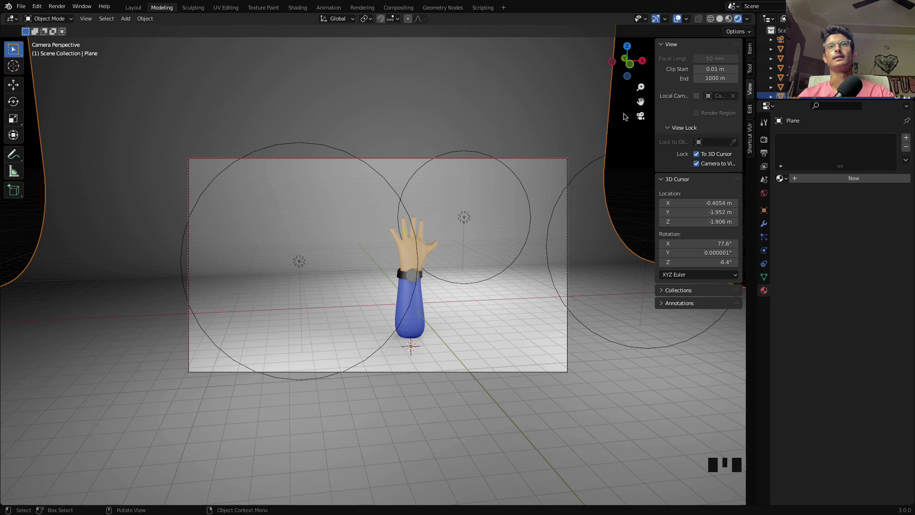